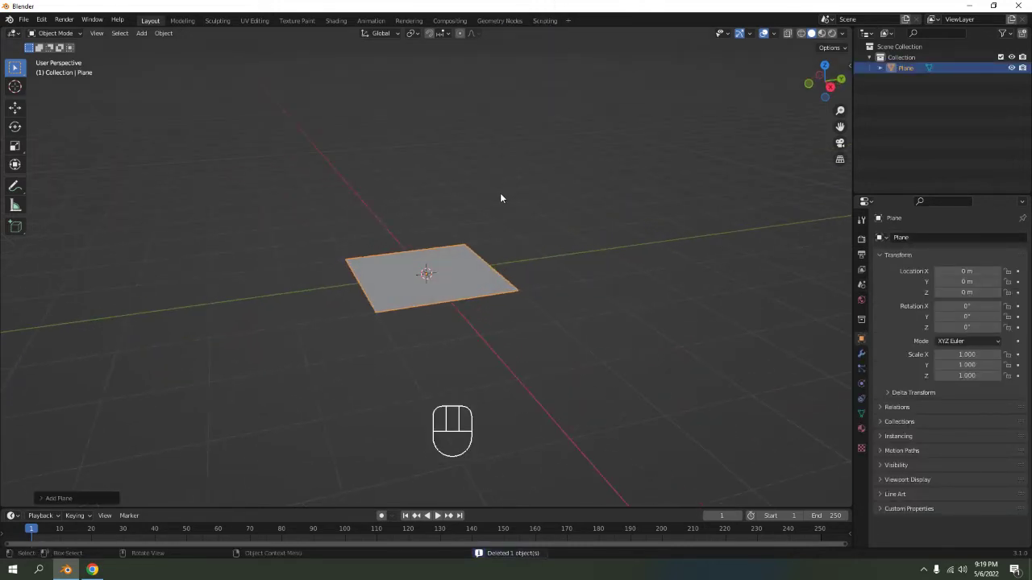
Step: Enter Edit Mode on the new plane and start a loop cut across its middle
left_click_drag(463, 276, 497, 298)
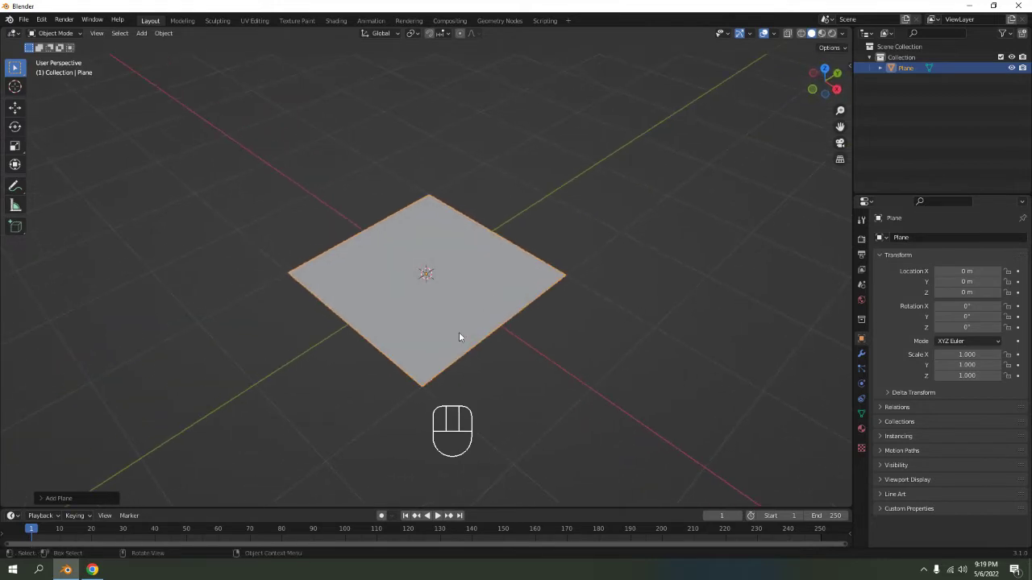
key("Tab")
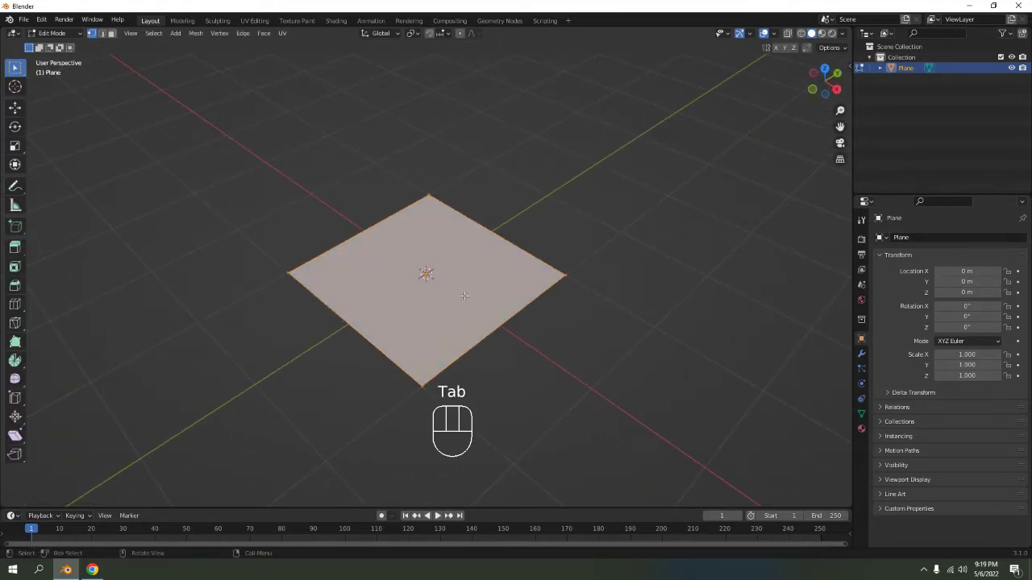
key("ctrl+r")
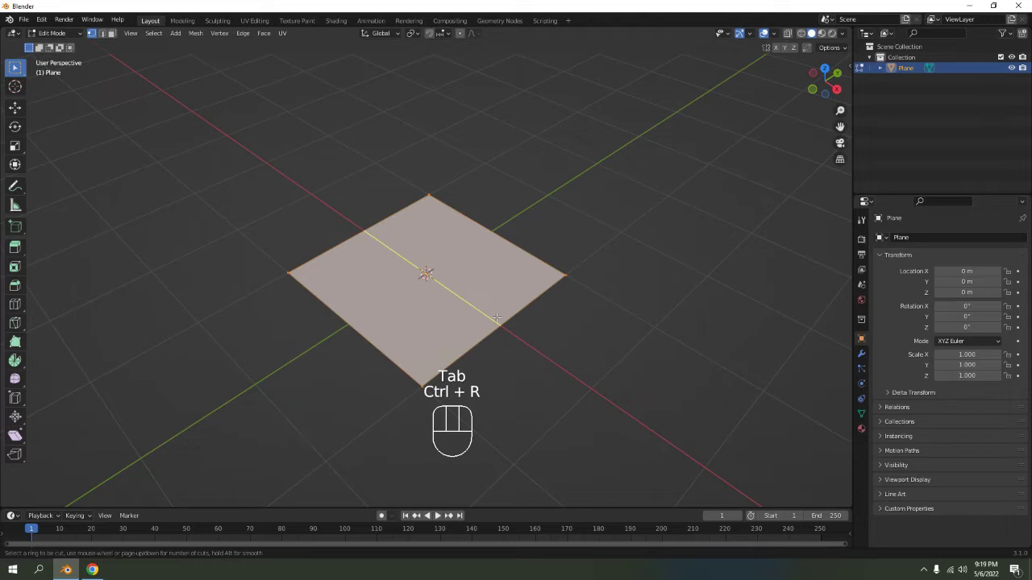
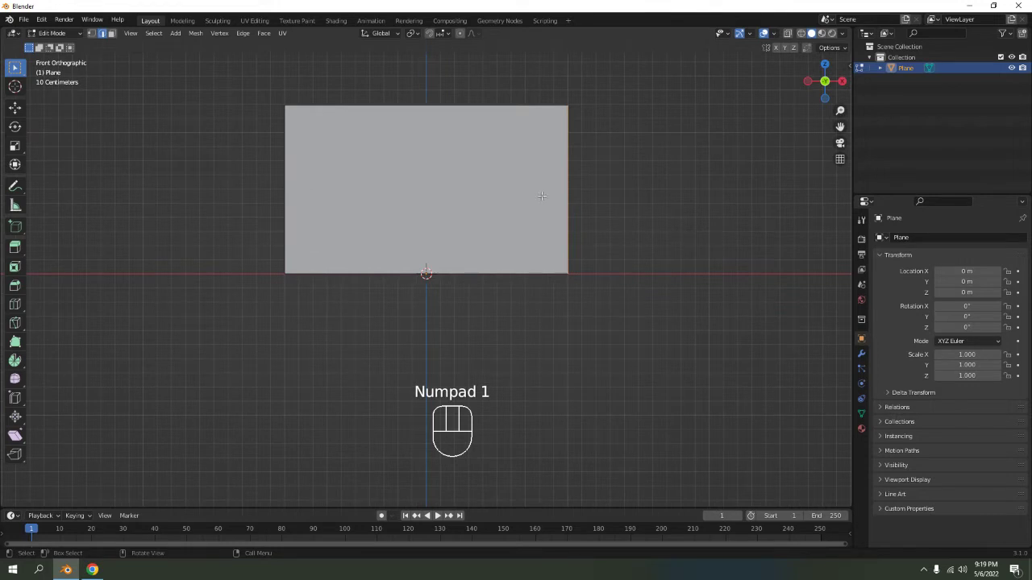
Step: In Object Mode, scale the upright plane along X to about 1.49 times its width
key("Tab")
key("s")
key("x")
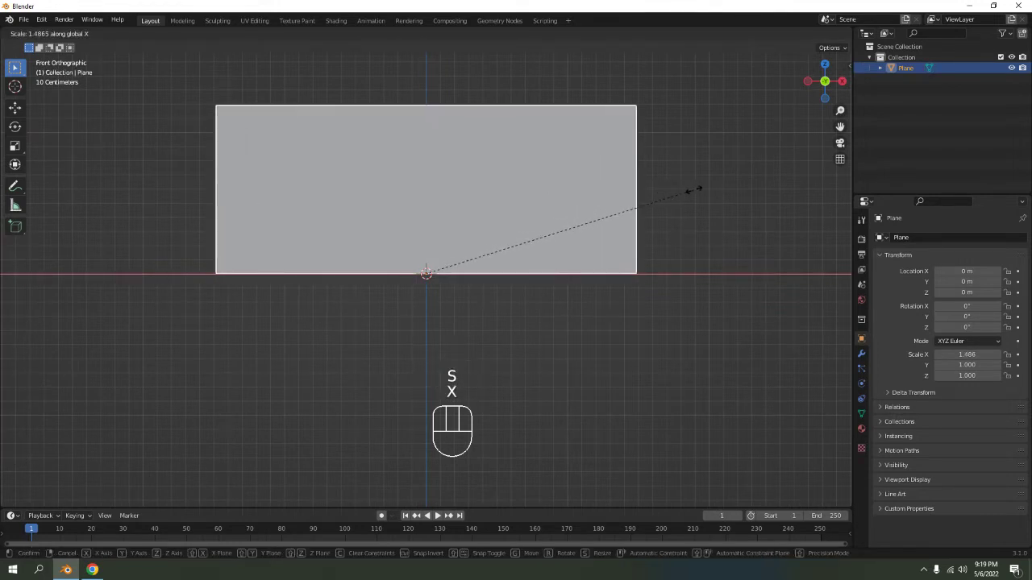
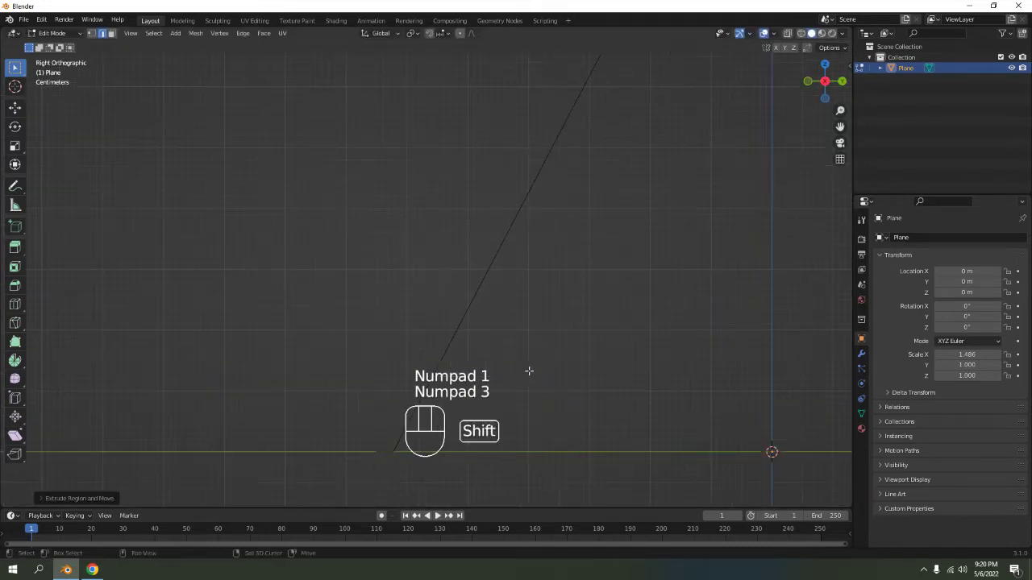
Step: Extrude the top edge to form the second slanted face of the A-shaped tent card
key("e")
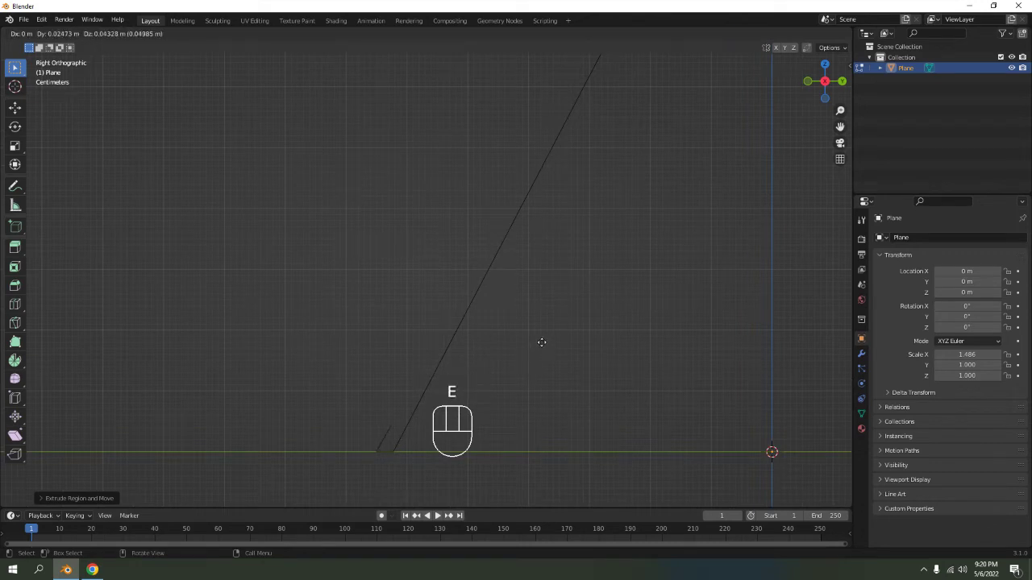
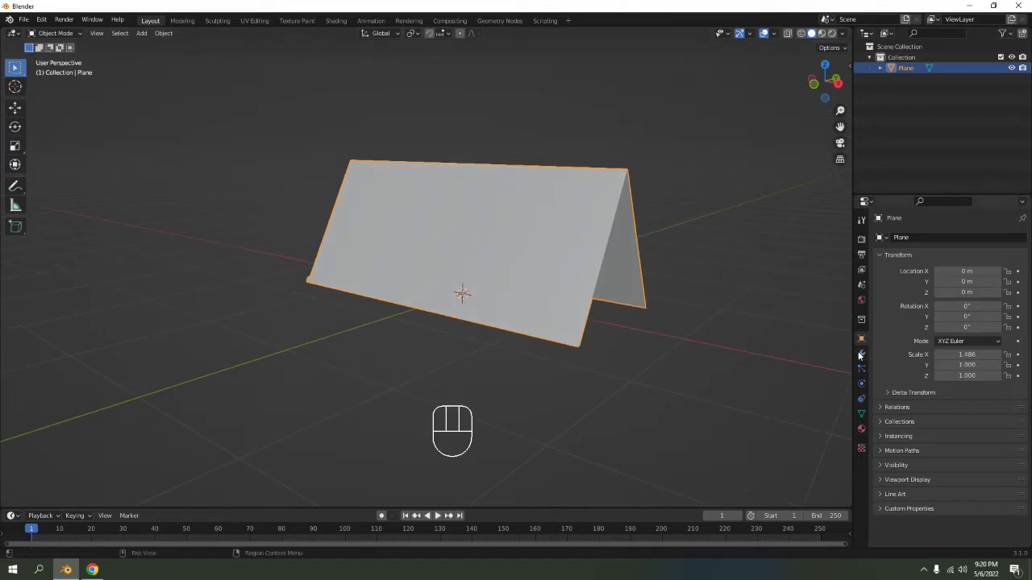
Step: Add a Solidify modifier to the tent card with 0.01 m thickness
left_click_drag(898, 238, 784, 383)
left_click_drag(638, 304, 589, 305)
left_click_drag(571, 289, 558, 274)
middle_click(549, 258)
left_click_drag(509, 323, 568, 305)
left_click_drag(530, 277, 437, 253)
middle_click(440, 263)
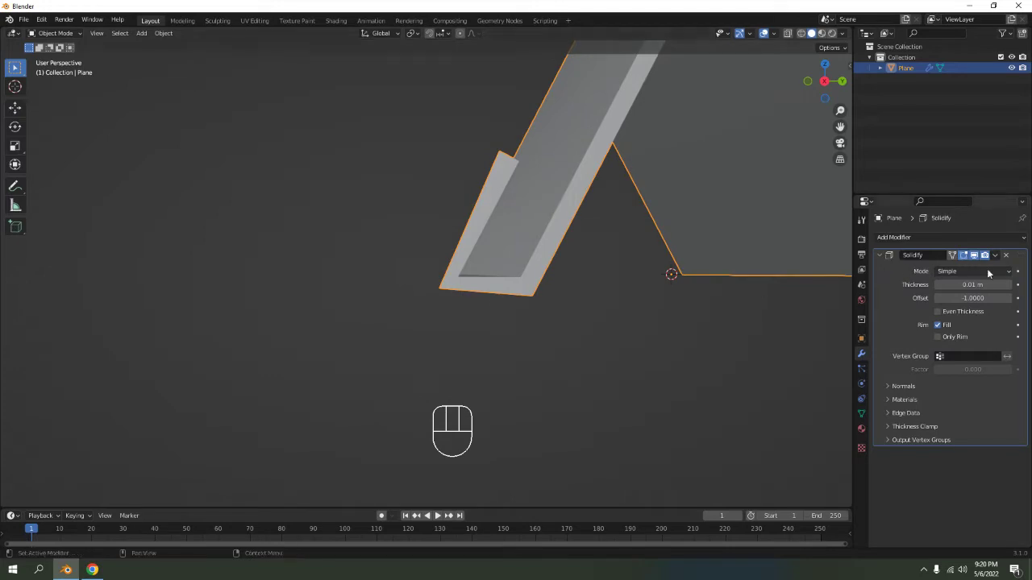
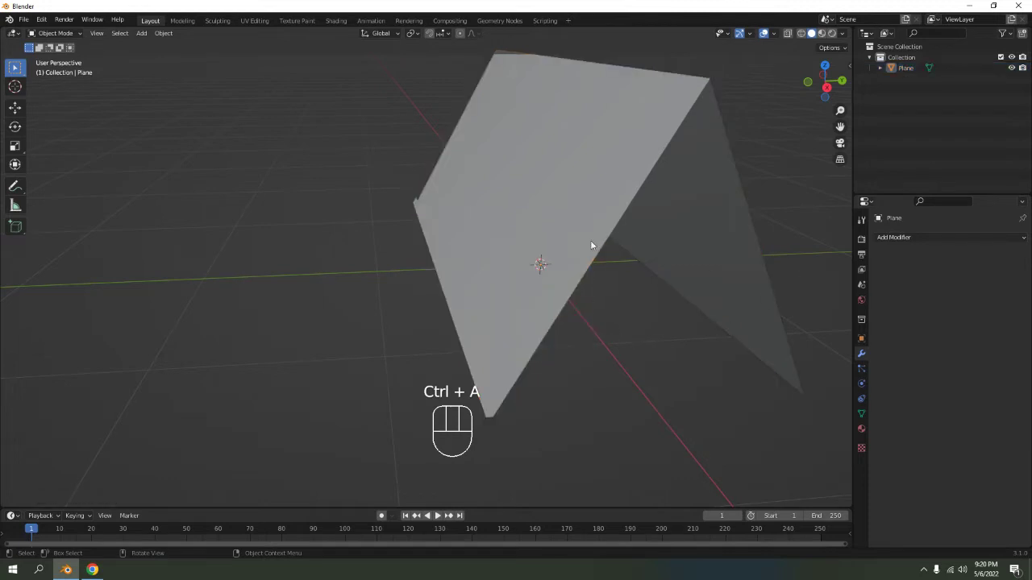
left_click(565, 239)
Step: Enable Even Thickness and rim fill so the card's thickness stays even along the fold
left_click_drag(914, 244, 821, 425)
left_click_drag(643, 406, 640, 377)
left_click_drag(530, 338, 528, 361)
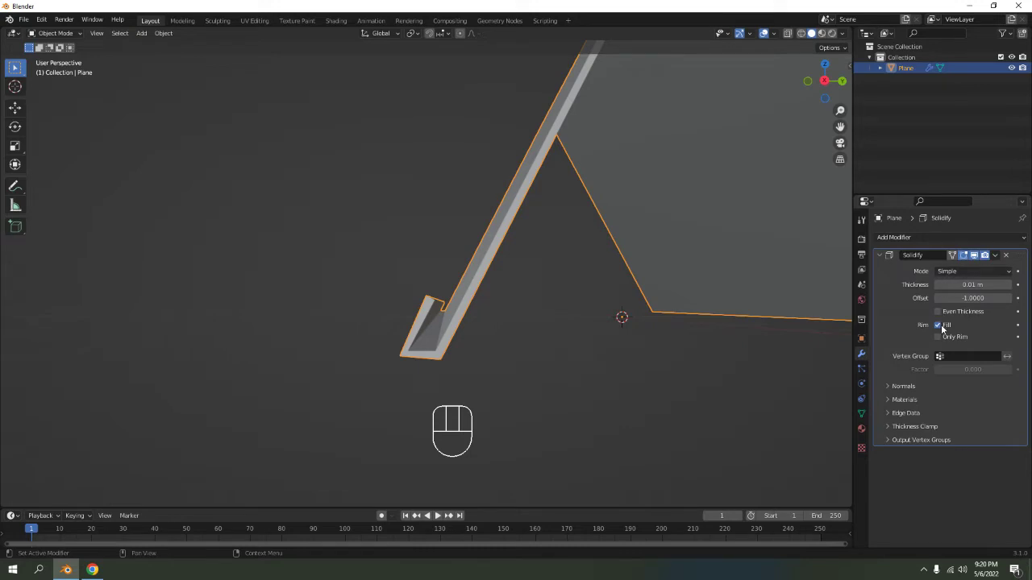
left_click(943, 316)
left_click(943, 315)
left_click(943, 315)
left_click_drag(682, 326, 679, 319)
left_click_drag(756, 318, 756, 319)
left_click_drag(758, 360, 31, 366)
left_click_drag(194, 305, 240, 303)
left_click_drag(454, 306, 472, 278)
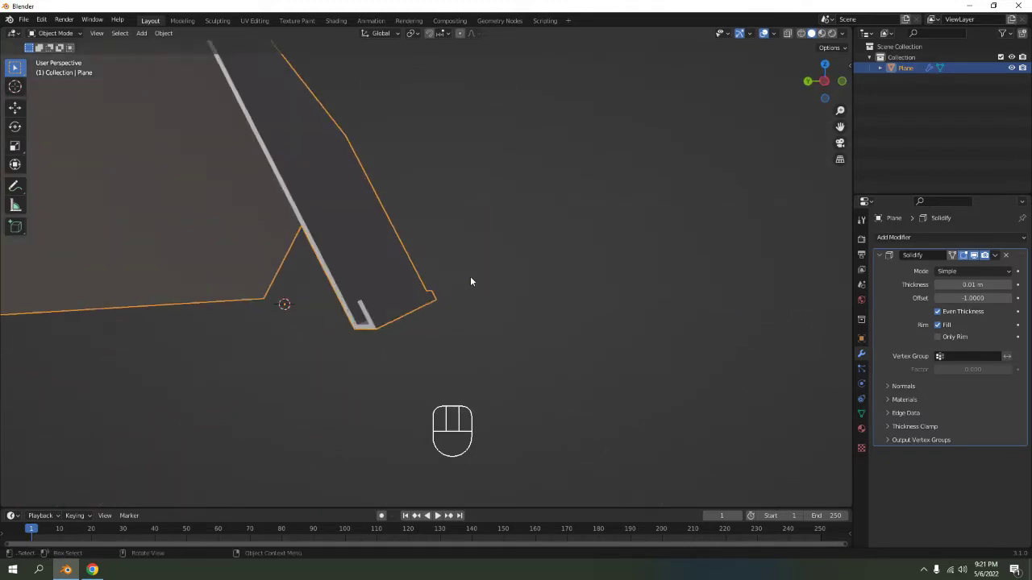
left_click_drag(471, 278, 506, 267)
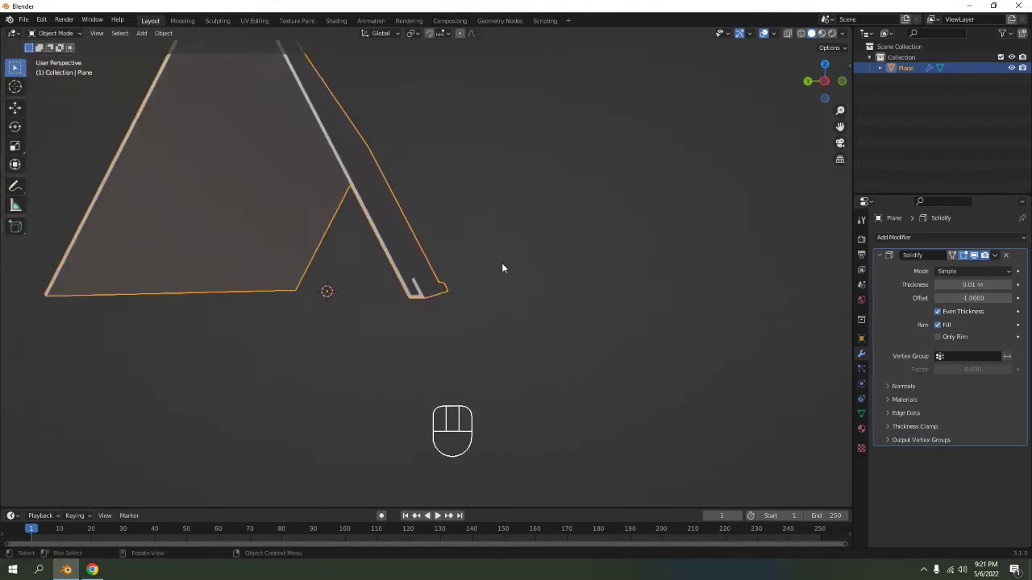
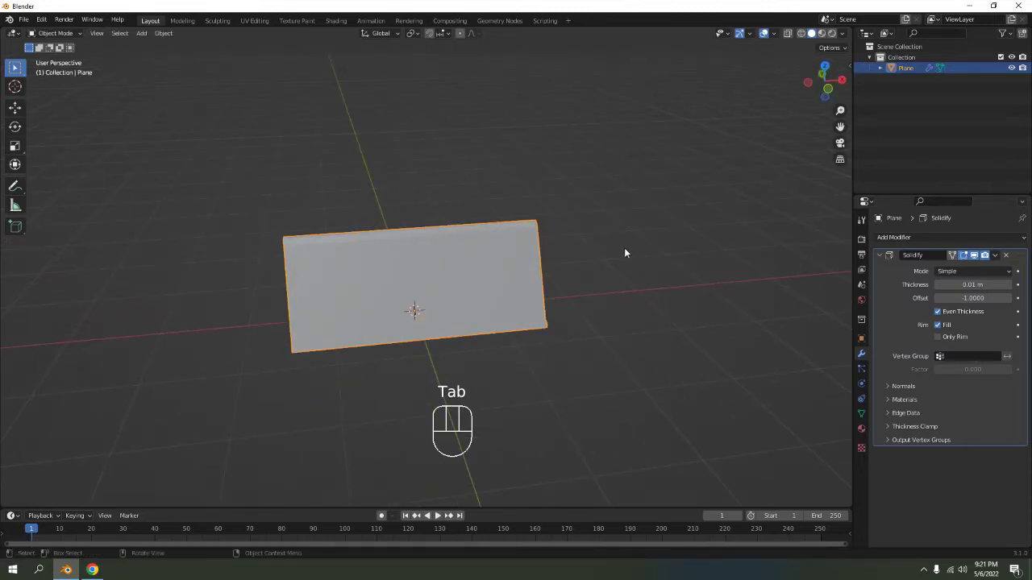
Step: Apply the Solidify modifier so the thin thickness is baked into the tent card's mesh
left_click_drag(632, 226, 476, 213)
left_click_drag(517, 250, 562, 232)
left_click_drag(463, 268, 542, 286)
key("ctrl+a")
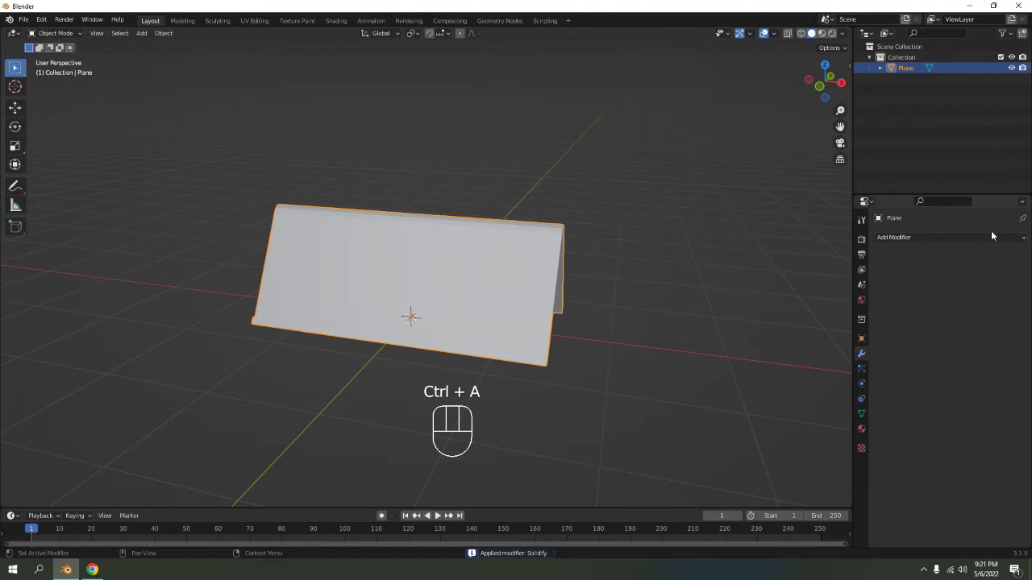
left_click_drag(992, 237, 842, 419)
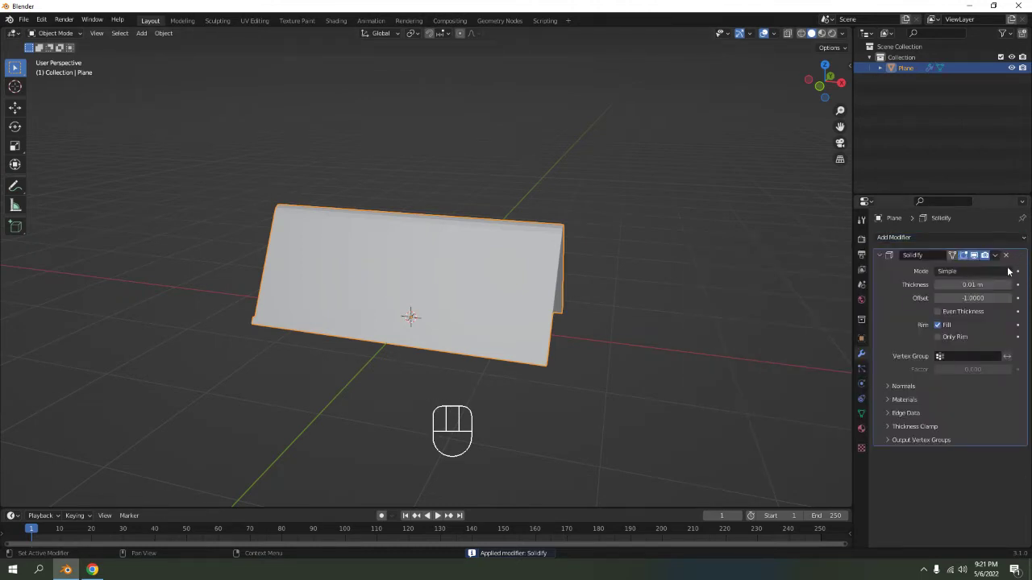
left_click_drag(1000, 258, 910, 282)
key("ctrl+z")
middle_click(510, 346)
left_click(582, 233)
left_click_drag(493, 271, 639, 250)
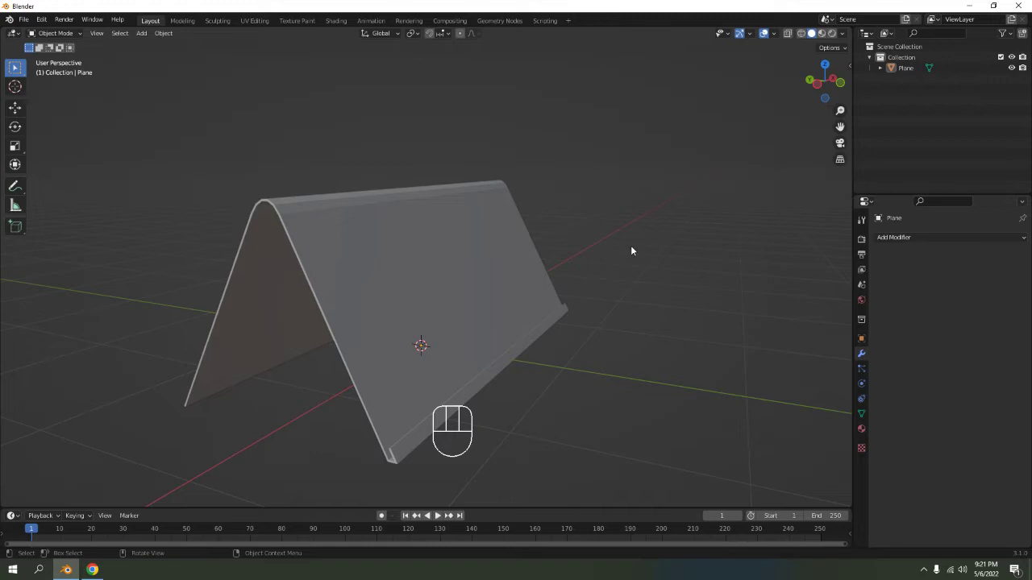
Step: In front view, duplicate one side face of the card and lift it about 1.275 m along Z
key("KP_1")
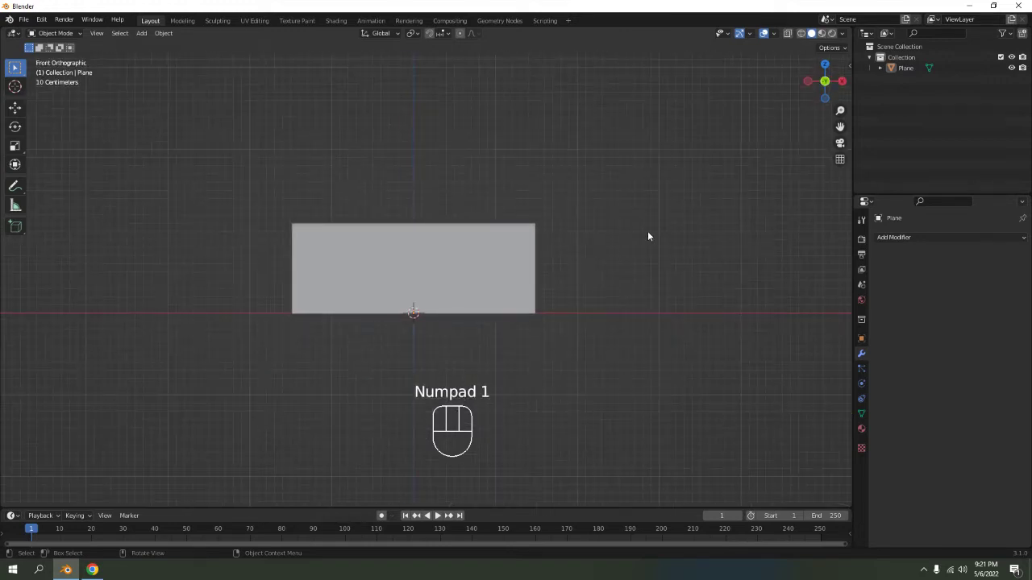
key("Tab")
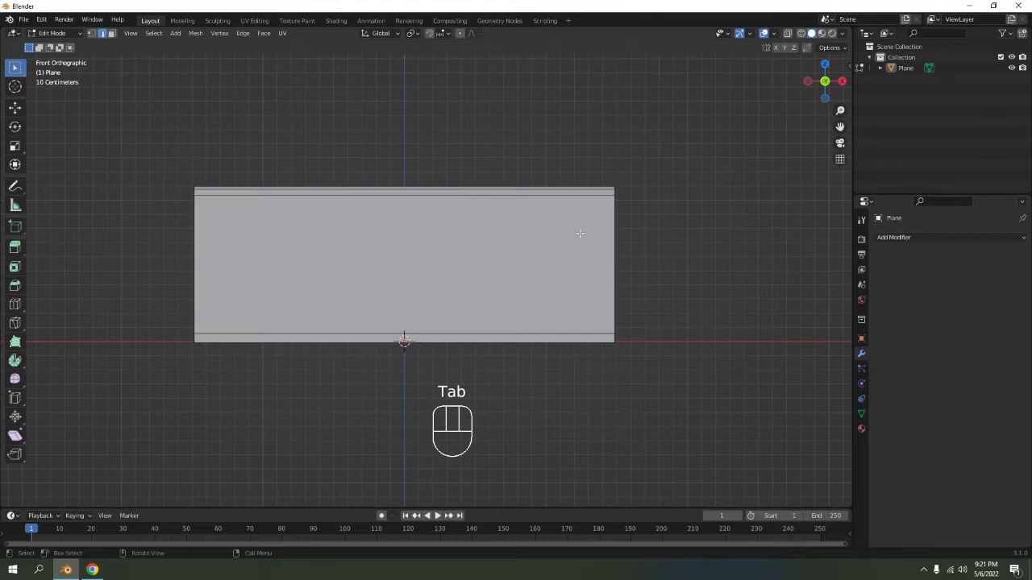
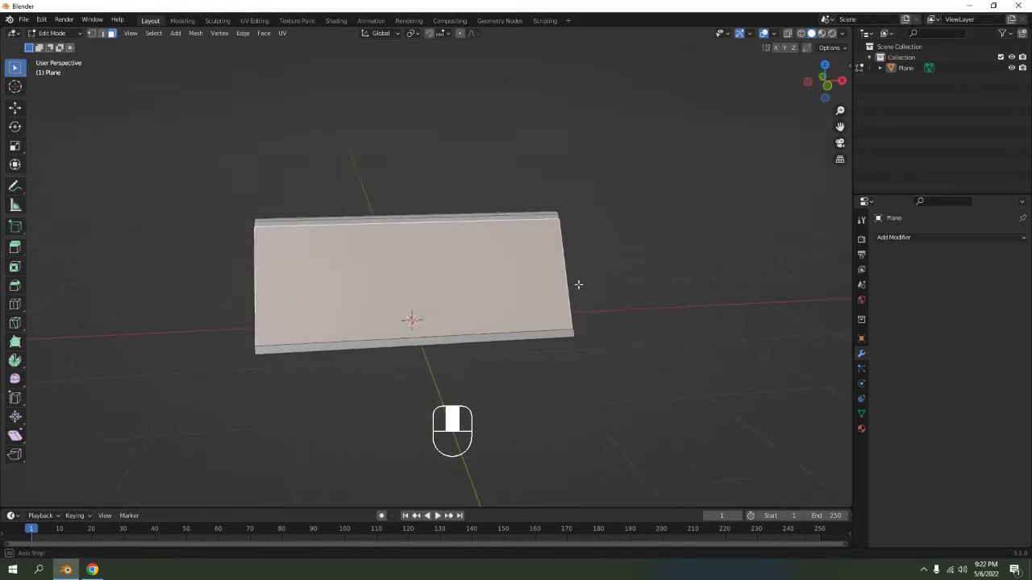
key("shift+d")
key("z")
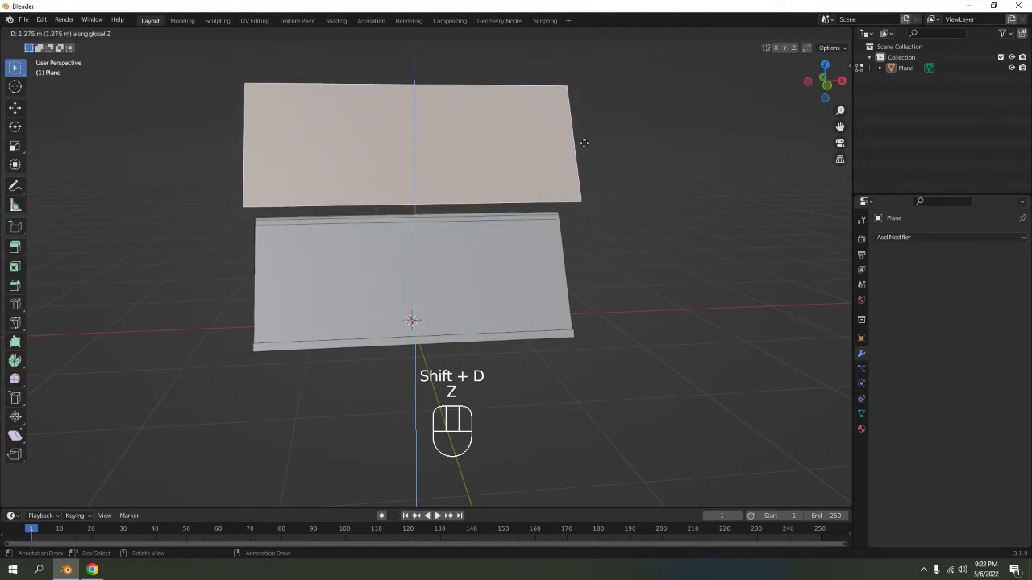
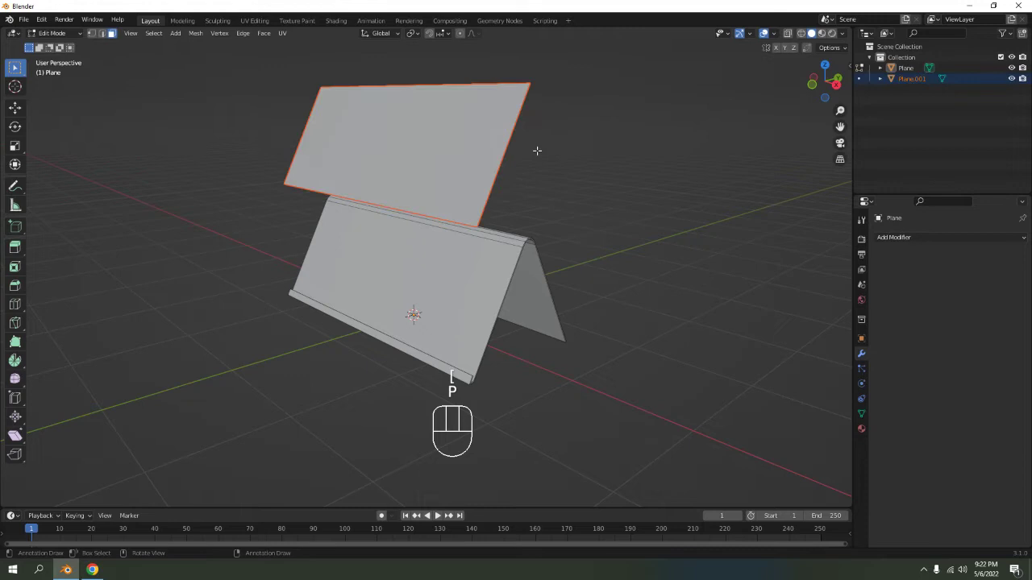
Step: Back in Object Mode, set viewport shading colour to Random so the card and Plane.001 differ
left_click_drag(849, 32, 731, 201)
key("Tab")
left_click(584, 176)
left_click_drag(568, 226, 524, 245)
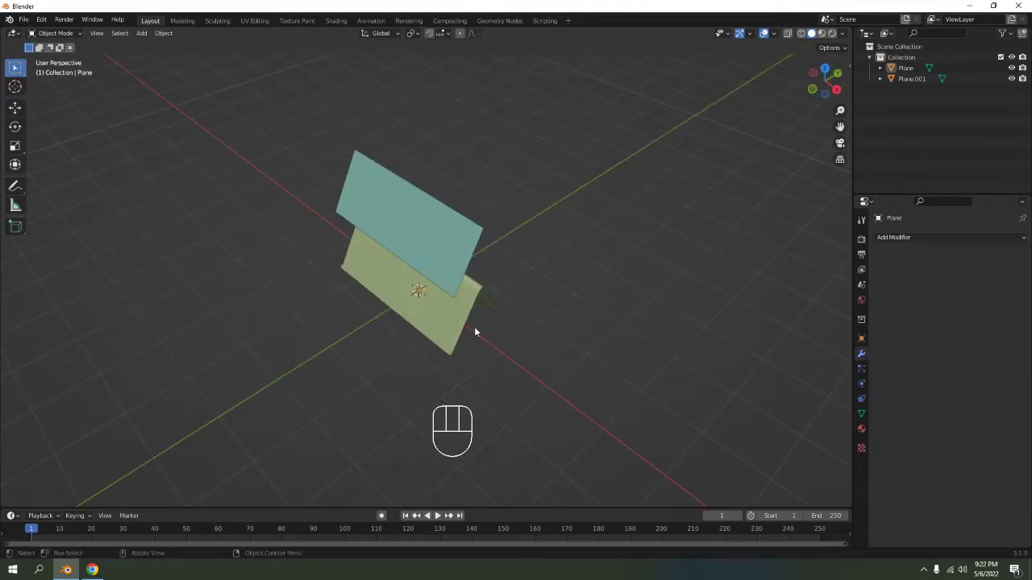
middle_click(503, 304)
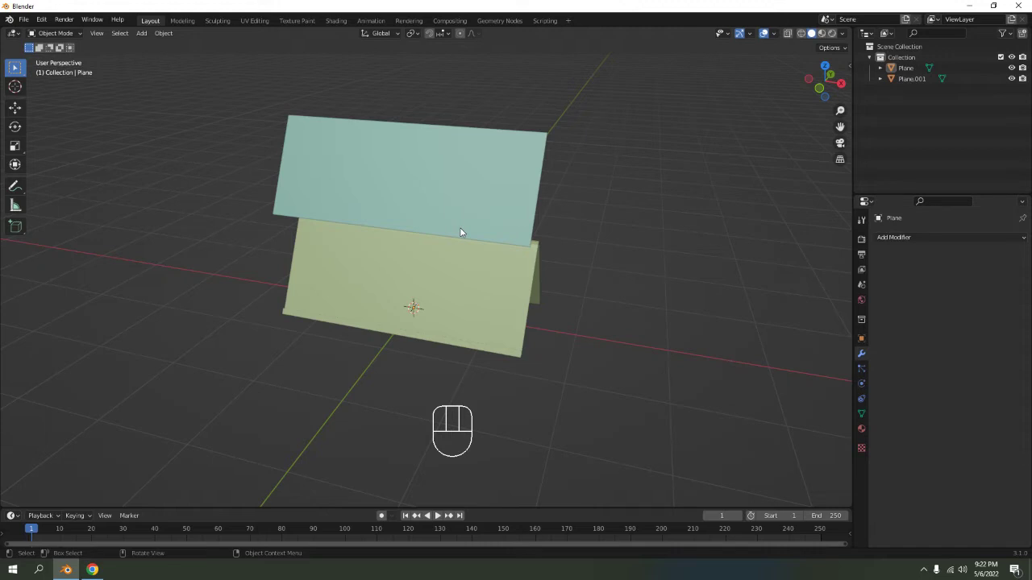
left_click_drag(482, 231, 502, 220)
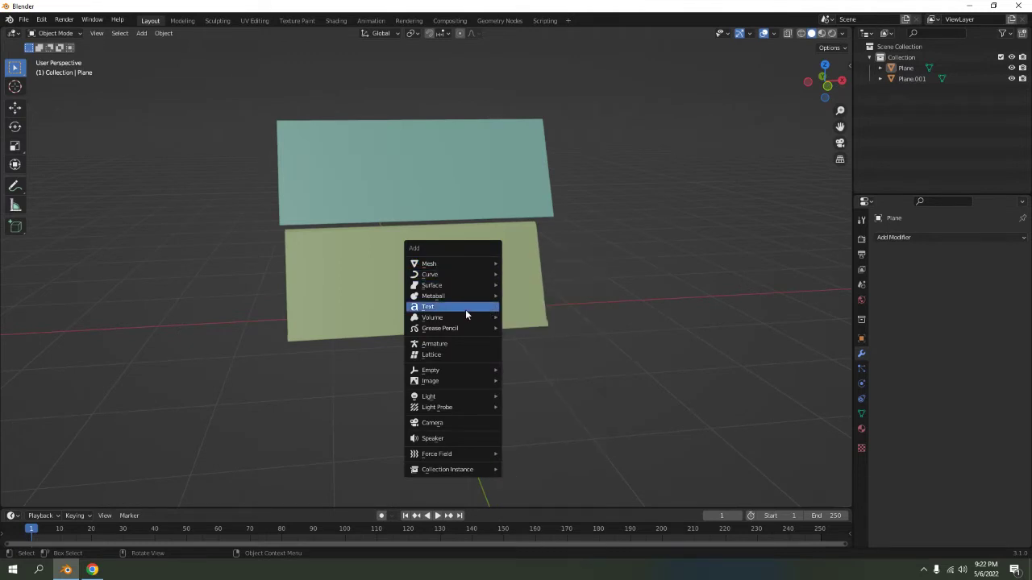
Step: Add a Text object, rotate it 90° on X to stand upright, and select Plane.001
key("shift+a")
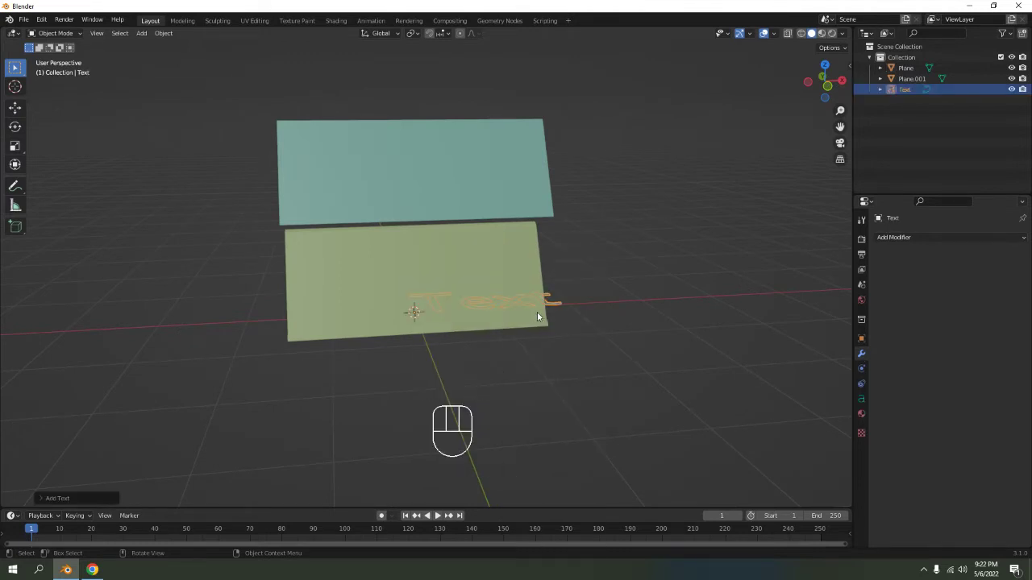
key("r")
key("x")
key("KP_9")
key("KP_0")
left_click(539, 315)
key("KP_3")
key("g")
left_click(473, 213)
Step: Orbit the view to see the upper panel and text side-on
middle_click(478, 223)
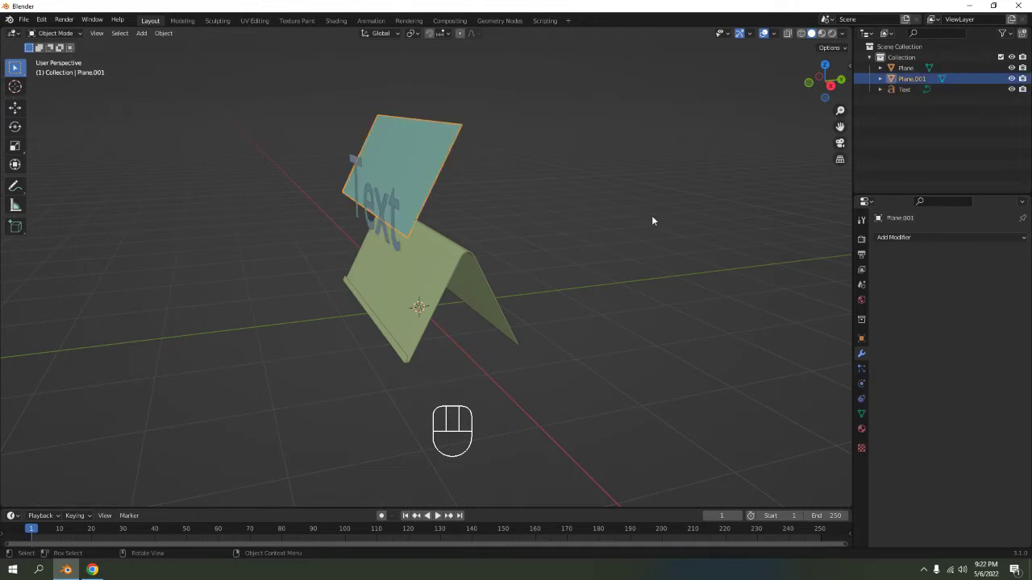
middle_click(578, 220)
middle_click(565, 236)
left_click_drag(537, 144, 511, 172)
middle_click(540, 224)
left_click_drag(549, 233, 537, 202)
left_click_drag(478, 204, 555, 254)
middle_click(526, 273)
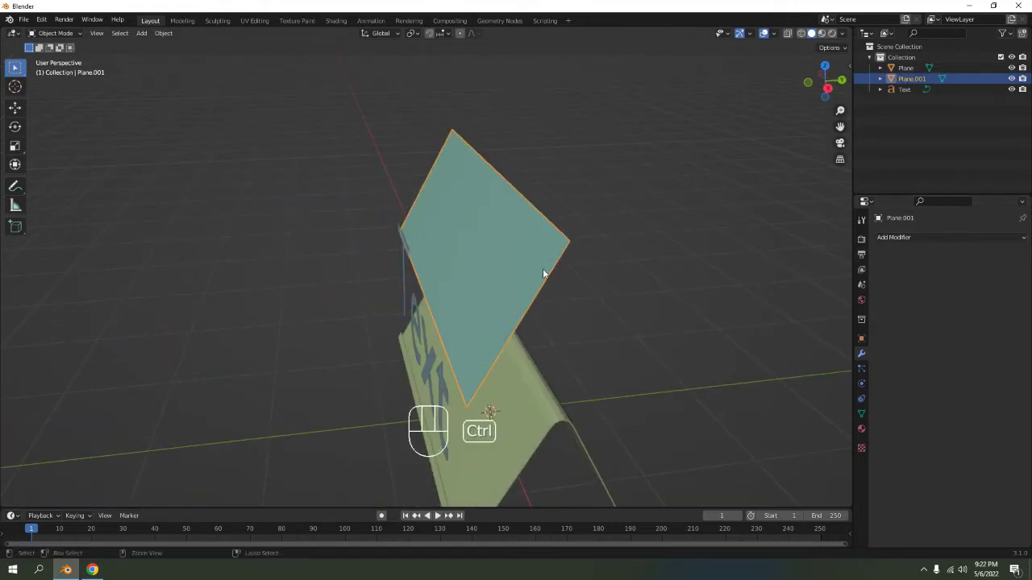
Step: Give Plane.001 a Solidify thickness of 0.01 m and apply it
key("ctrl+a")
left_click_drag(886, 242, 856, 430)
middle_click(661, 277)
left_click_drag(625, 205, 585, 219)
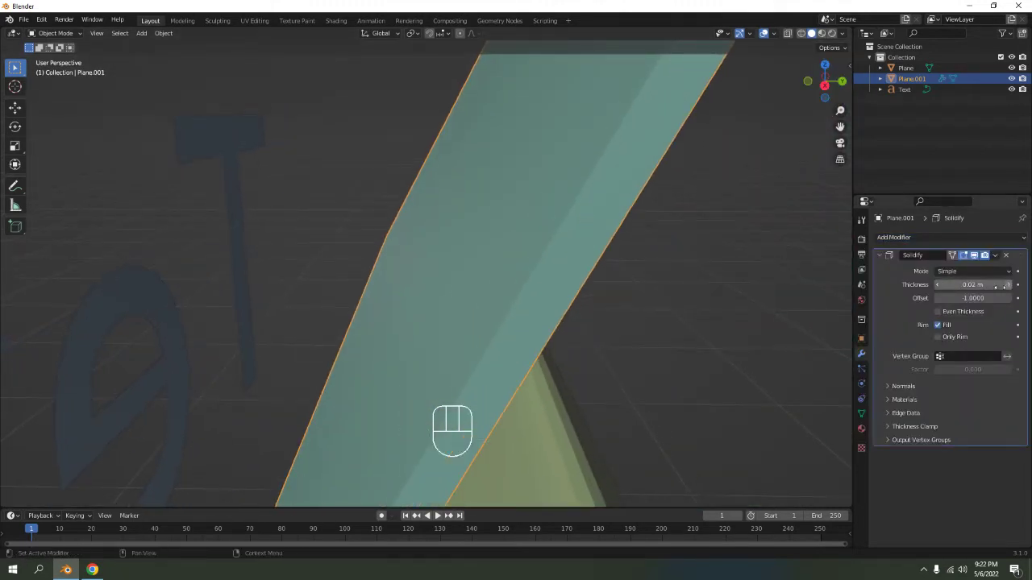
left_click_drag(577, 318, 593, 293)
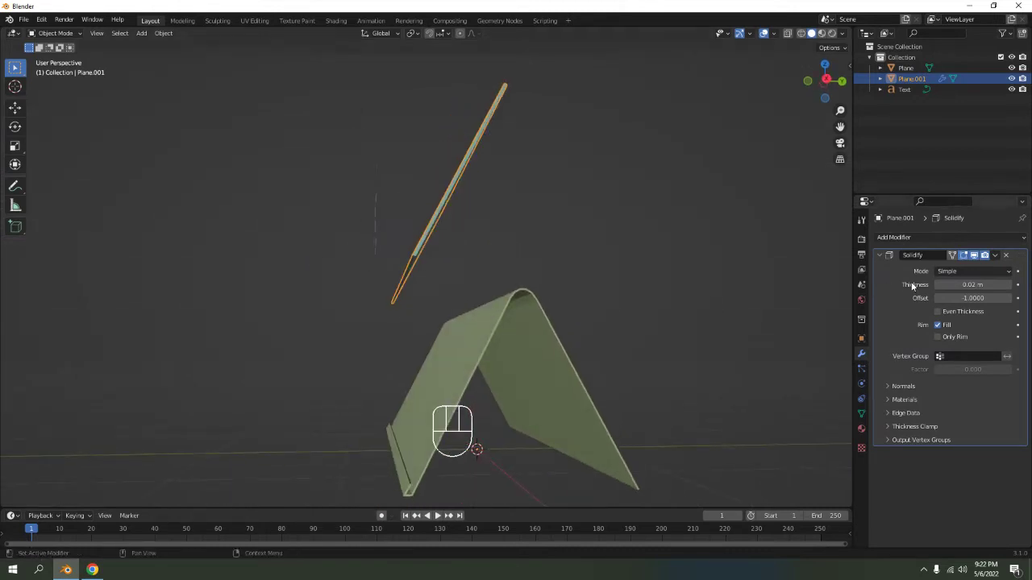
middle_click(696, 243)
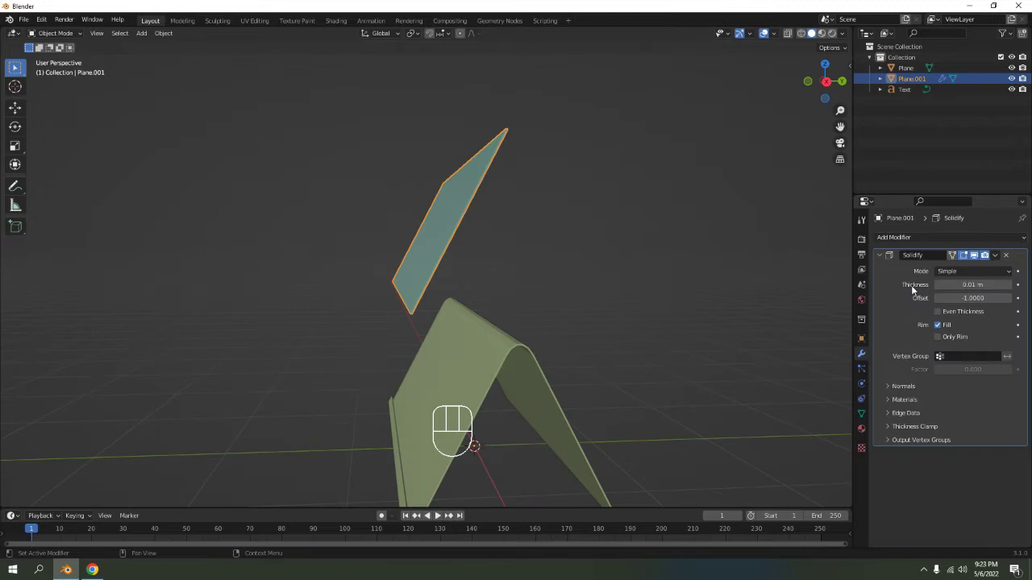
key("ctrl+a")
Step: Select the Text object and bring it in front of the upper panel
left_click_drag(616, 264, 659, 273)
left_click(658, 273)
left_click(623, 340)
left_click_drag(627, 340, 683, 333)
Step: In front view, move the text onto the upper card panel
key("KP_1")
key("g")
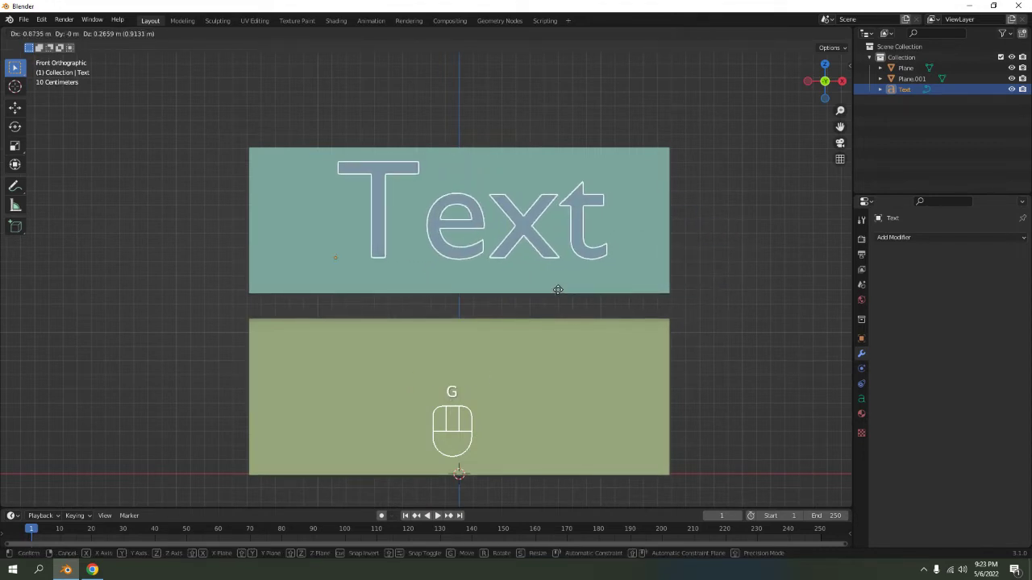
left_click(559, 298)
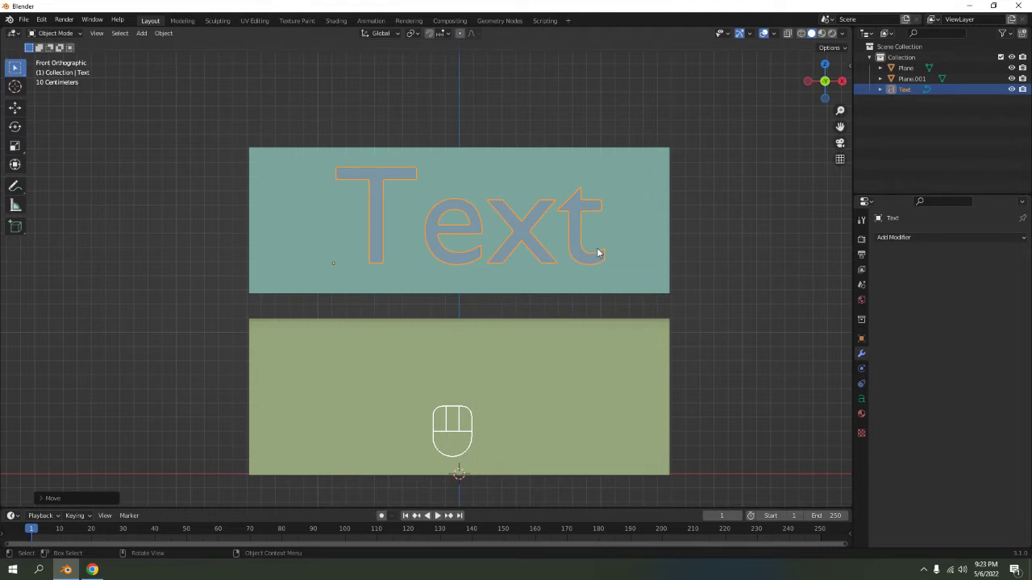
Step: Edit the text, deleting the placeholder word and retyping it as 'Ray'
key("Tab")
key("BackSpace")
key("BackSpace")
key("BackSpace")
key("BackSpace")
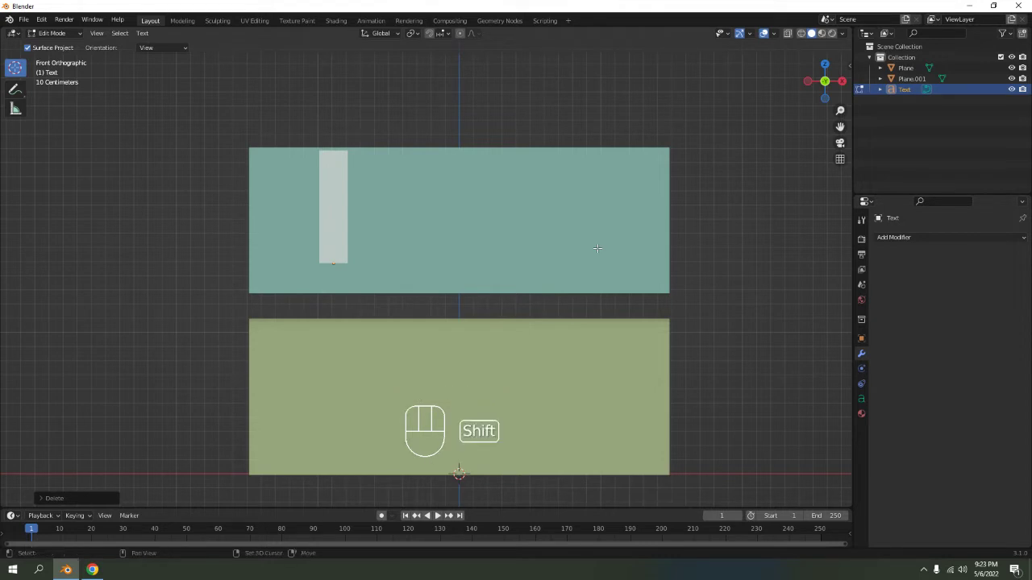
key("shift+r")
key("a")
key("y")
key("Return")
key("BackSpace")
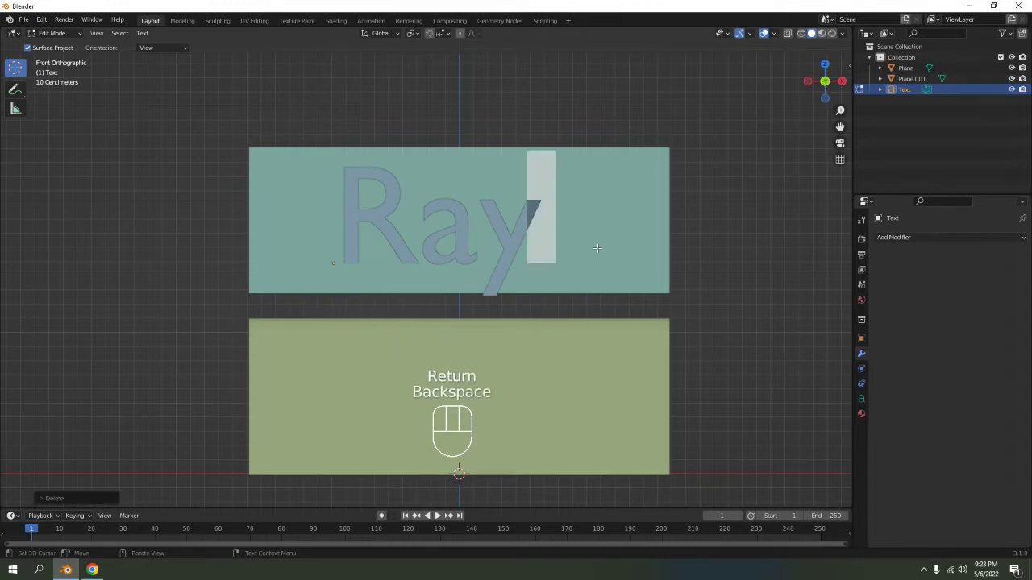
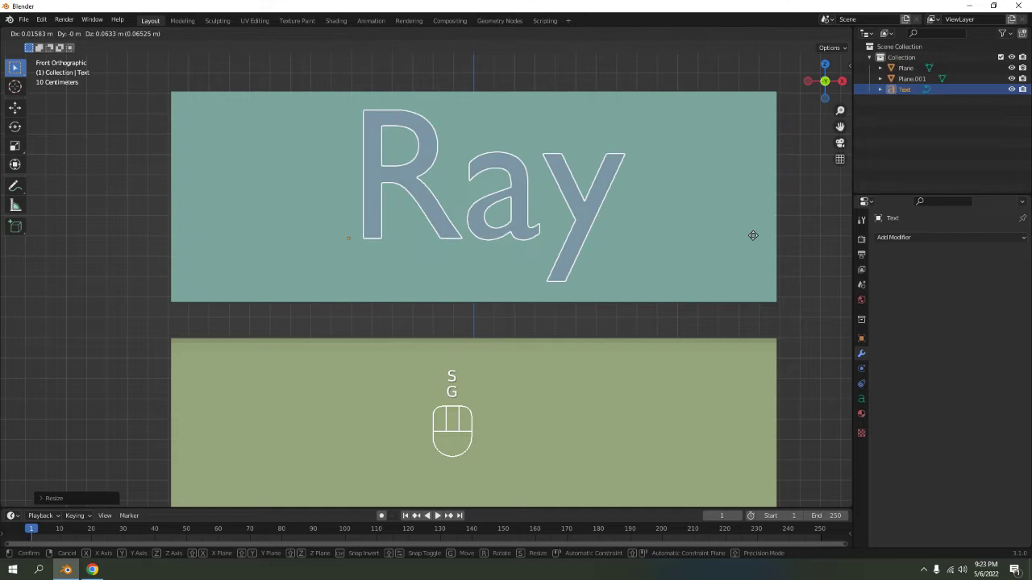
Step: Confirm the lettering size and slide the word along Y toward the upper panel
left_click(754, 240)
left_click(633, 63)
left_click_drag(596, 137, 523, 173)
left_click(430, 264)
key("g")
key("y")
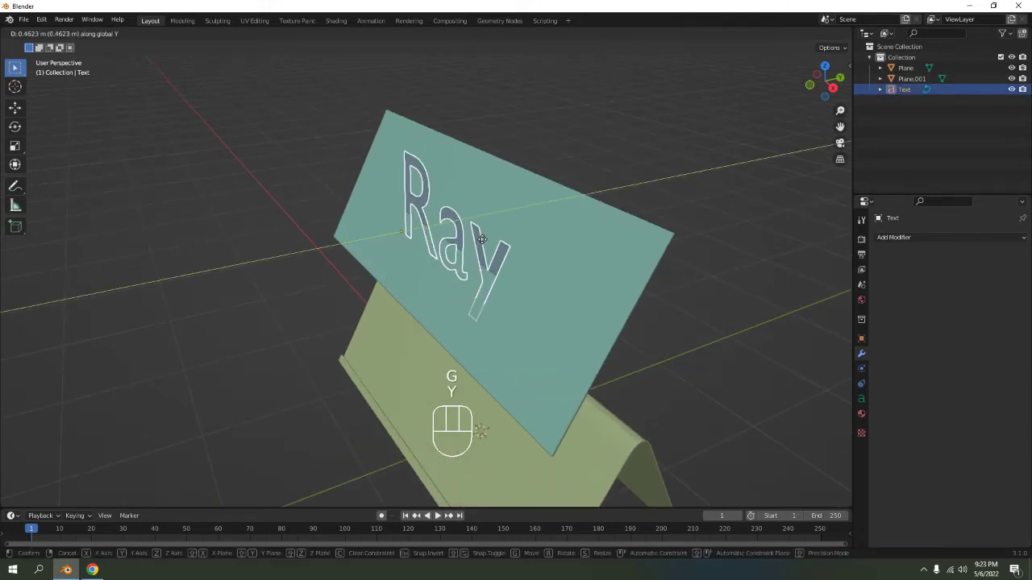
left_click(458, 243)
Step: Rotate the lettering to match the slope of the tilted upper panel
left_click_drag(494, 217, 434, 211)
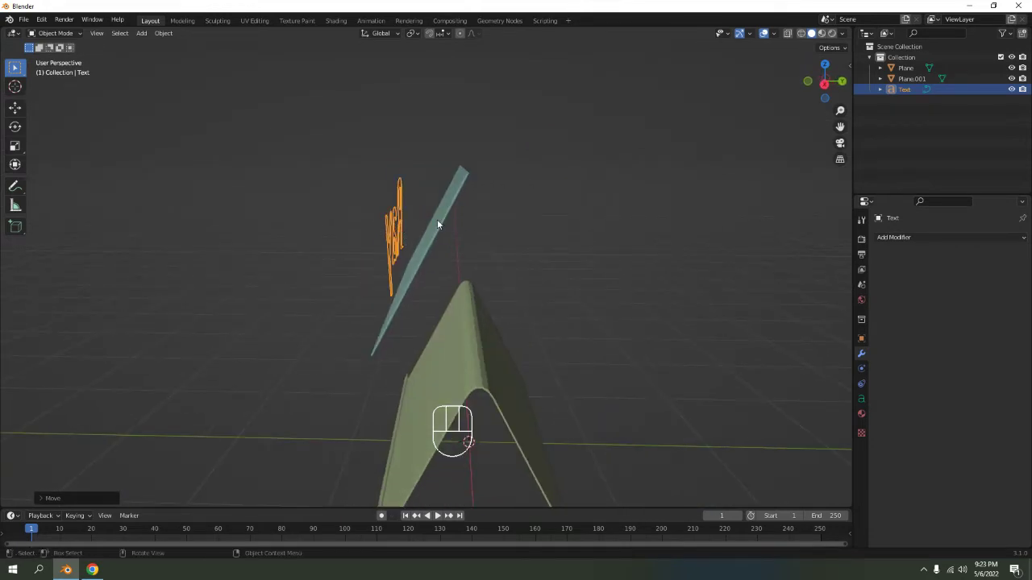
key("r")
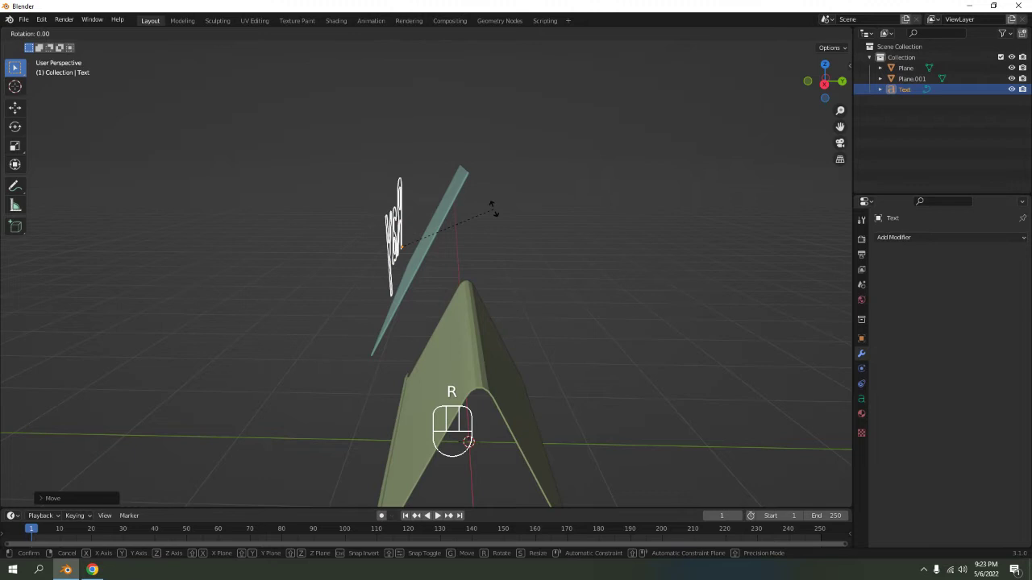
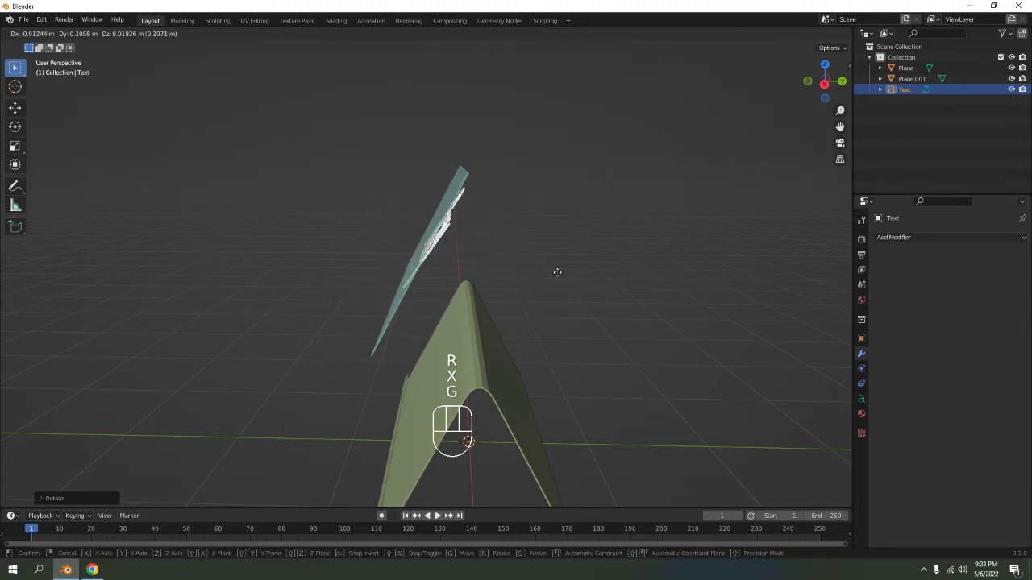
right_click(557, 275)
key("ctrl+z")
left_click_drag(512, 207, 560, 194)
left_click(572, 151)
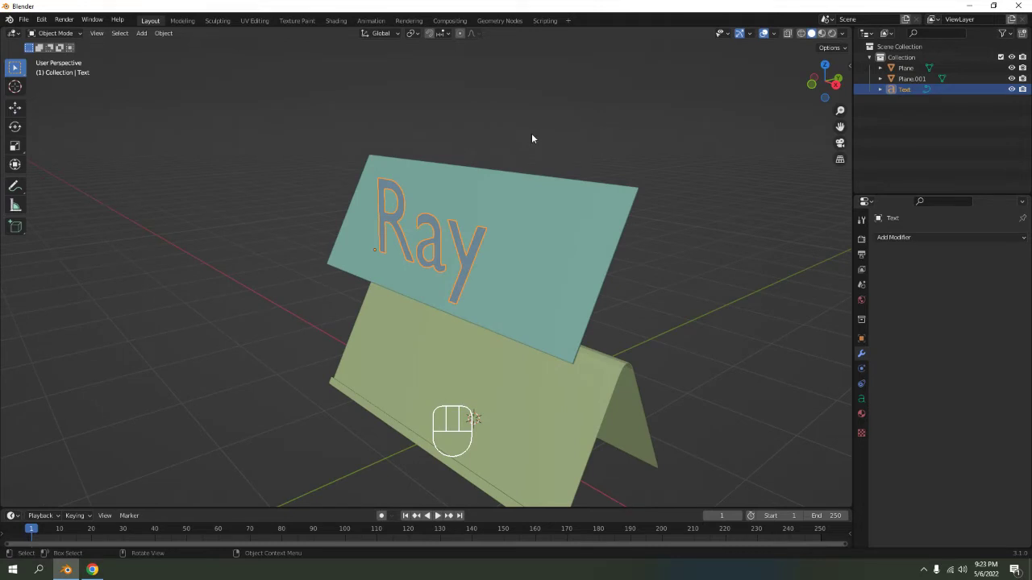
Step: Add a Shrinkwrap modifier to the Text object with Plane.001 as its target
middle_click(536, 92)
middle_click(548, 159)
left_click_drag(920, 240, 932, 339)
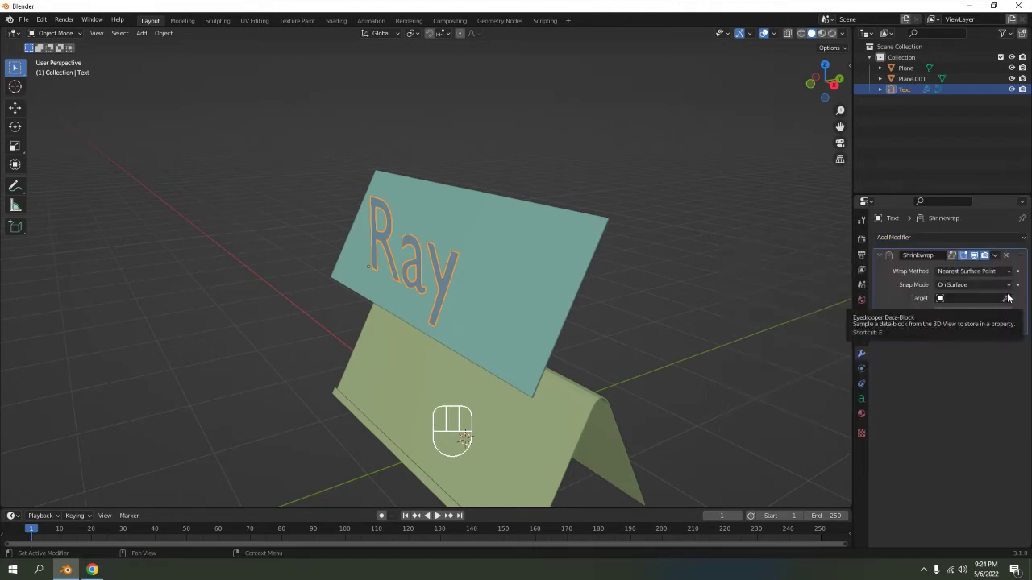
left_click(1009, 301)
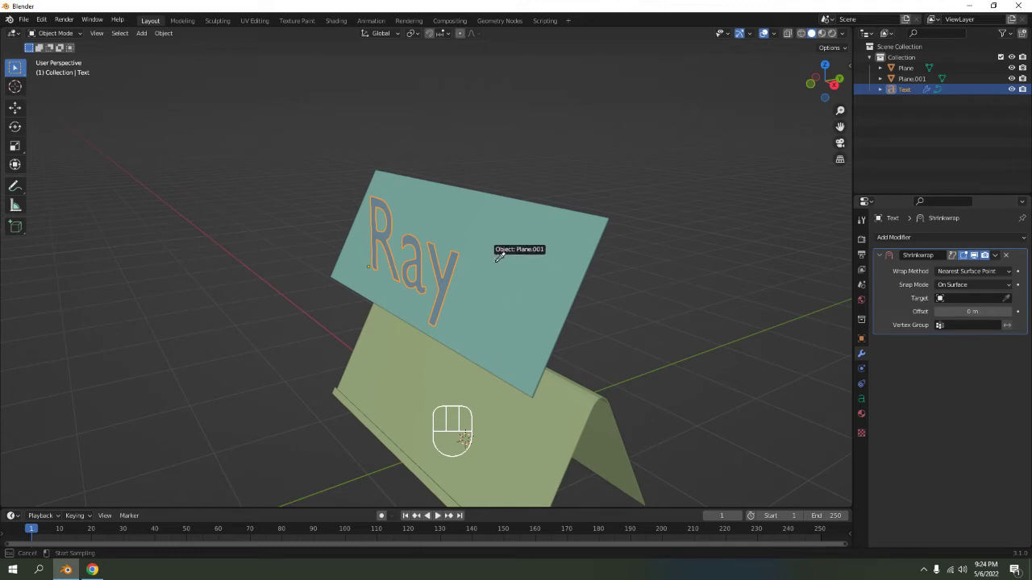
left_click_drag(564, 127, 568, 143)
left_click_drag(566, 148, 694, 145)
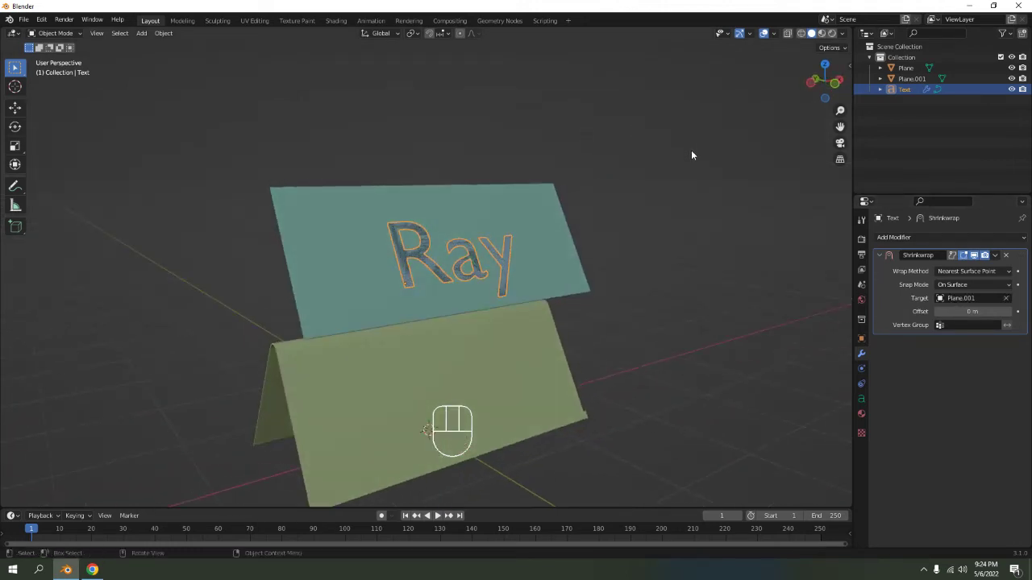
key("KP_1")
Step: Retype the lettering in capitals so it reads 'RAY'
left_click_drag(678, 206, 667, 237)
key("Tab")
key("BackSpace")
key("BackSpace")
key("shift+a")
key("shift+y")
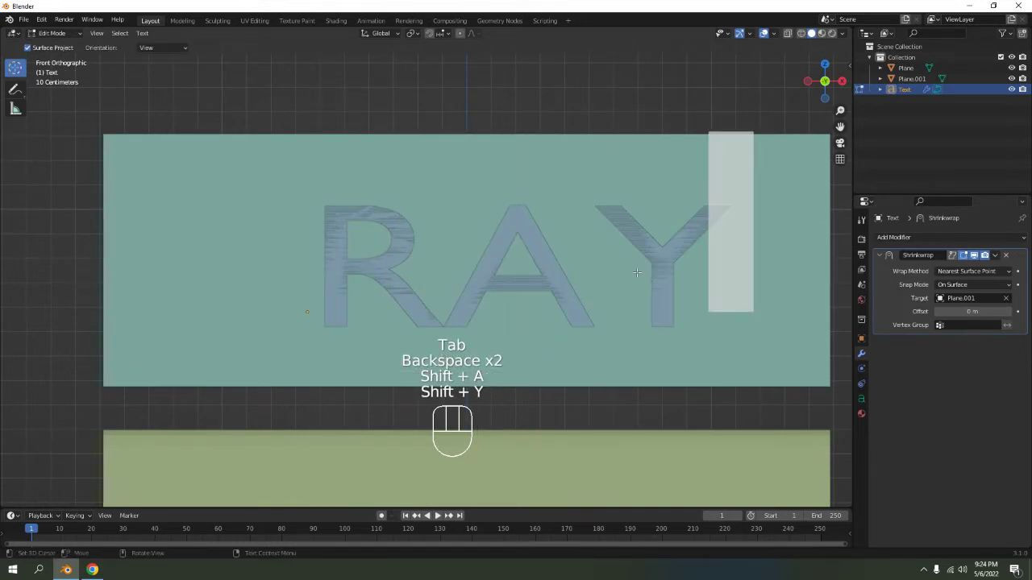
key("Tab")
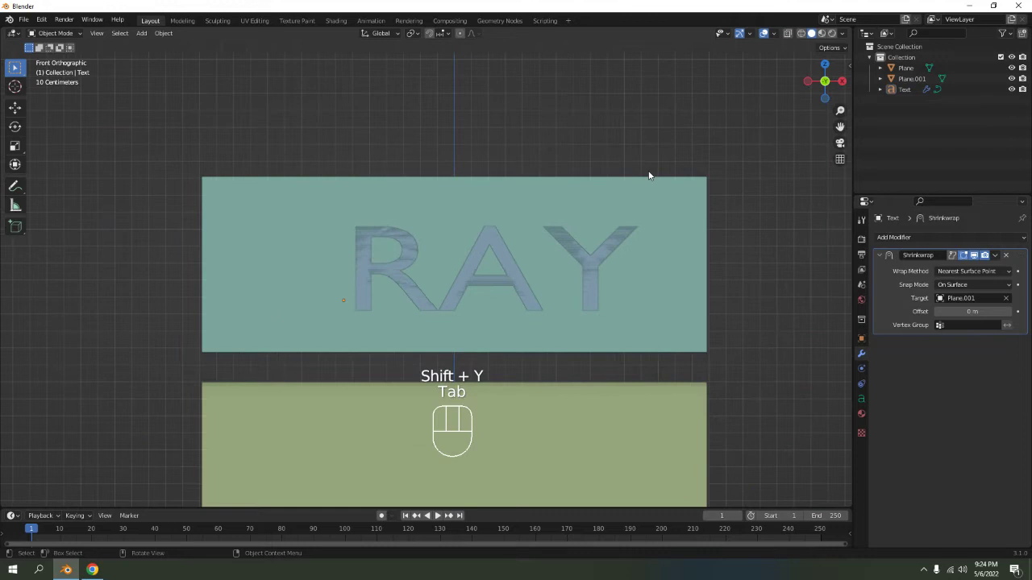
Step: Shift the RAY lettering about 0.2 m along X to centre it on the panel
left_click(475, 270)
key("g")
key("x")
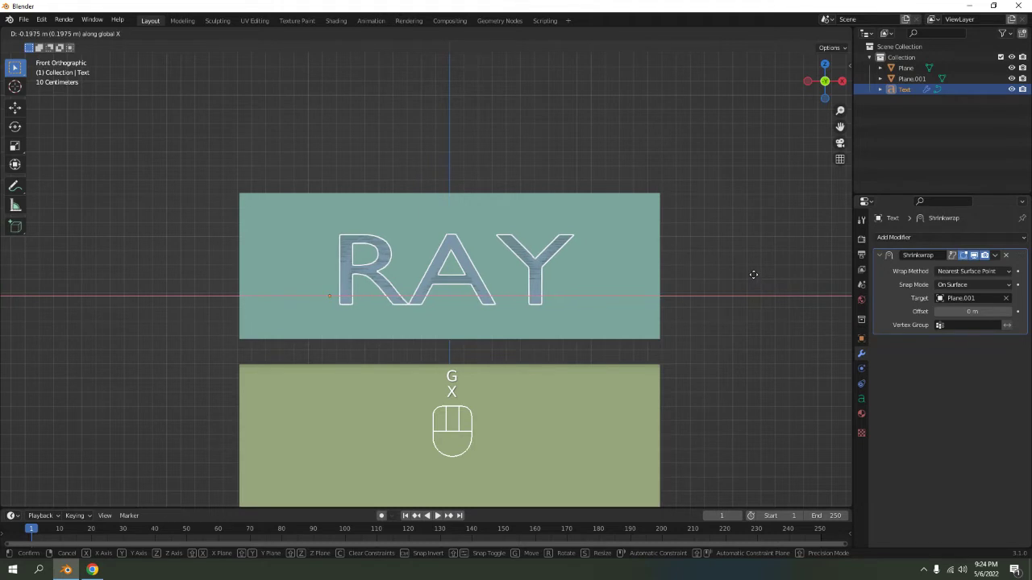
left_click(755, 277)
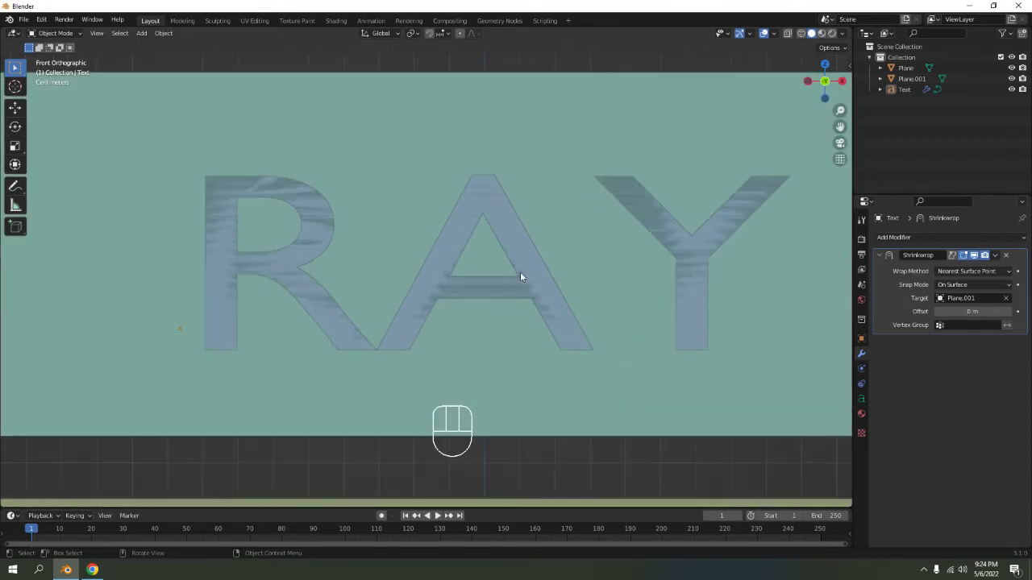
key("Tab")
key("Left")
key("Left")
key("Left")
key("Right")
key("Right")
key("Tab")
left_click_drag(573, 246, 499, 291)
left_click_drag(551, 245, 534, 243)
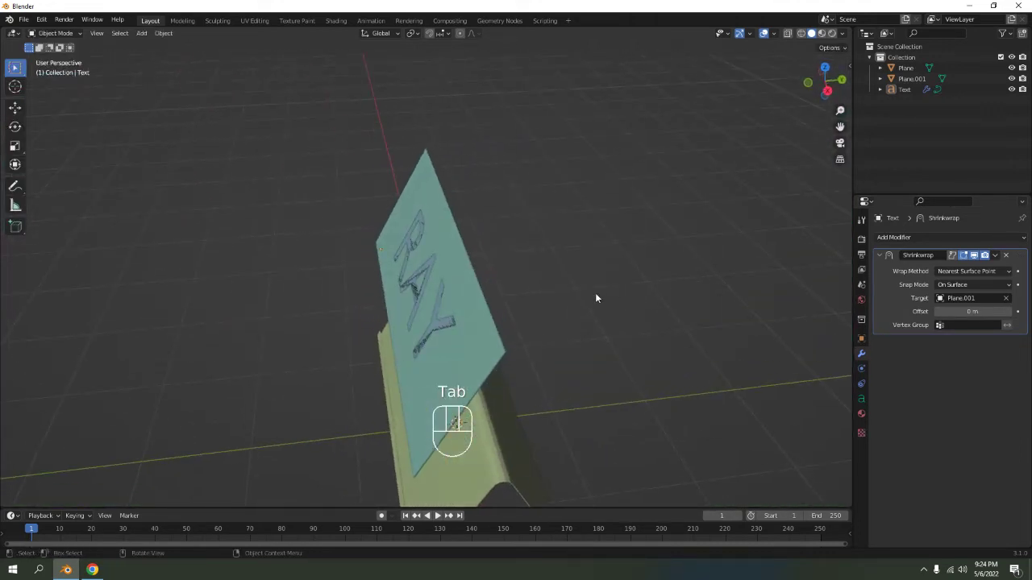
left_click_drag(939, 240, 859, 372)
left_click_drag(606, 309, 630, 298)
middle_click(735, 301)
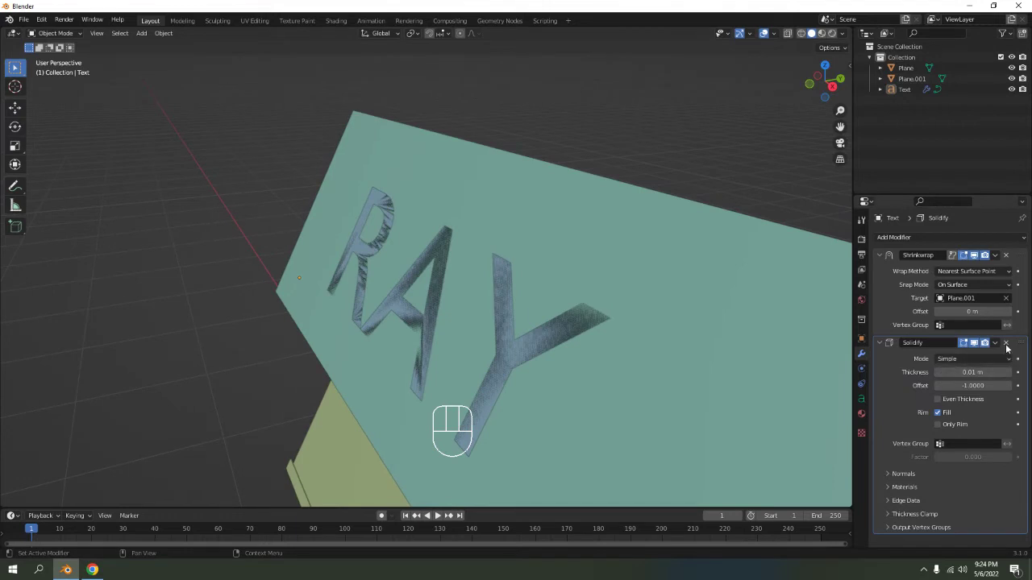
left_click(1009, 349)
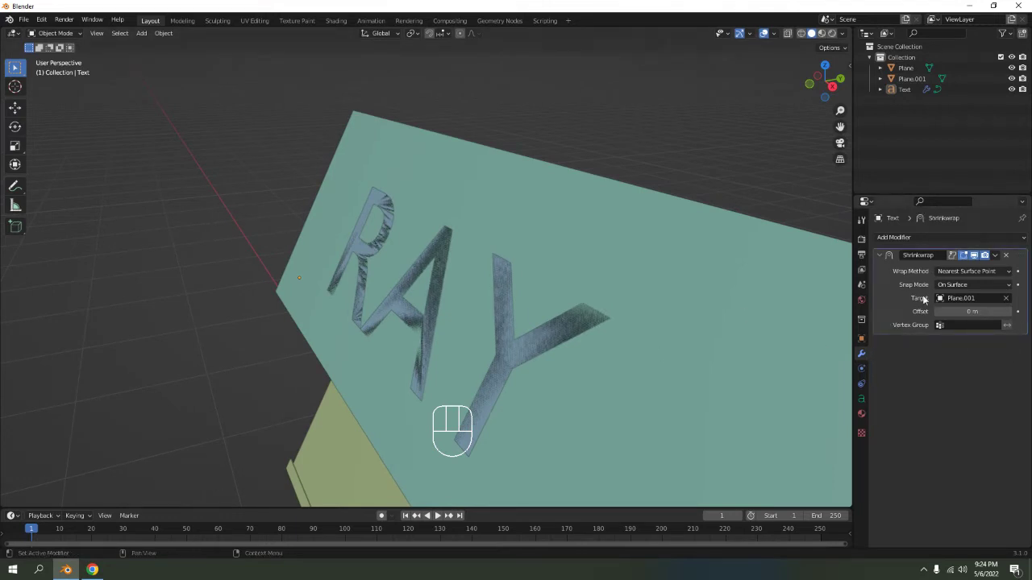
Step: After the shrinkwrap apply fails, convert the RAY text into mesh geometry
left_click(905, 291)
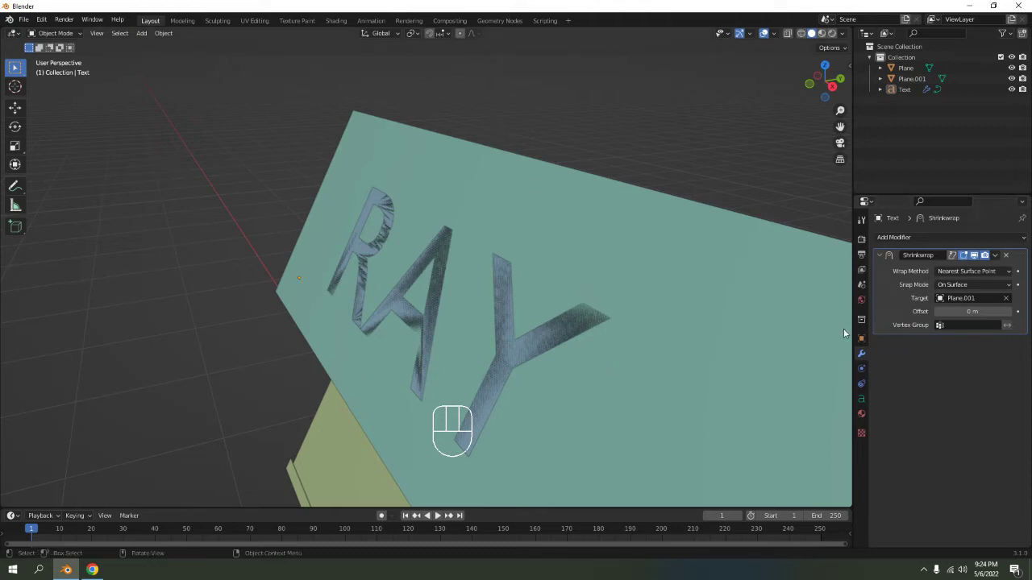
left_click_drag(996, 259, 785, 312)
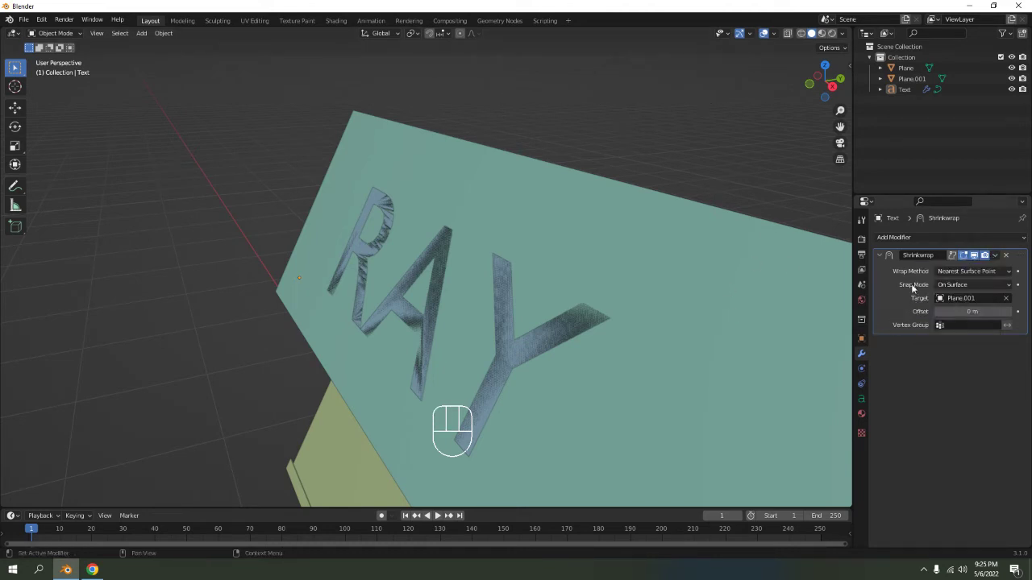
key("ctrl+a")
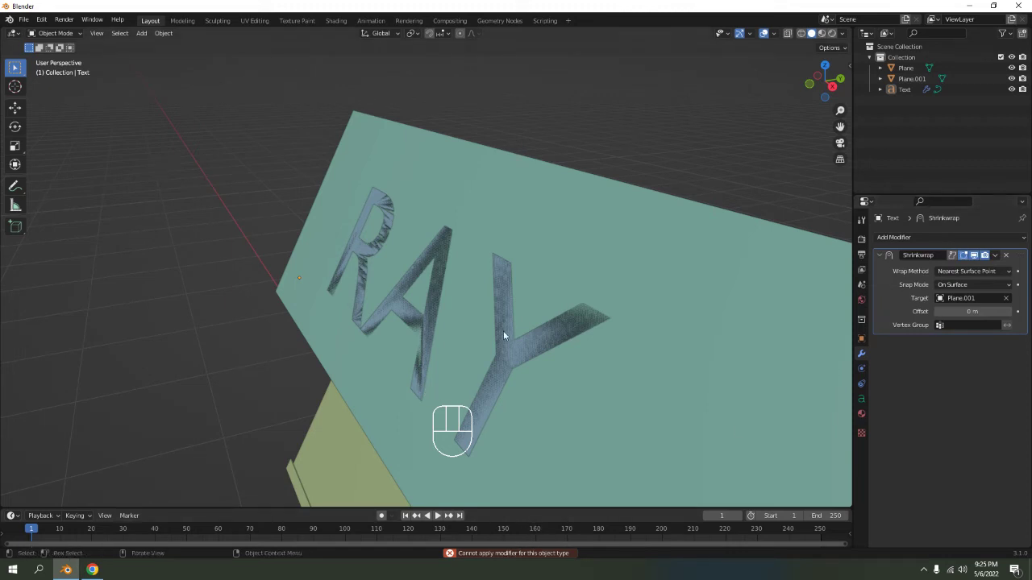
left_click(507, 336)
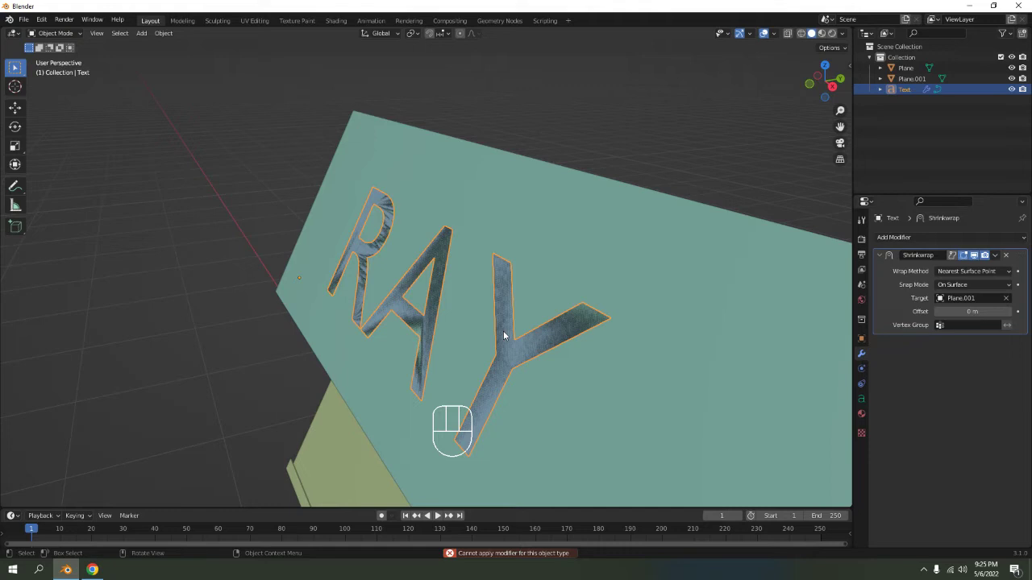
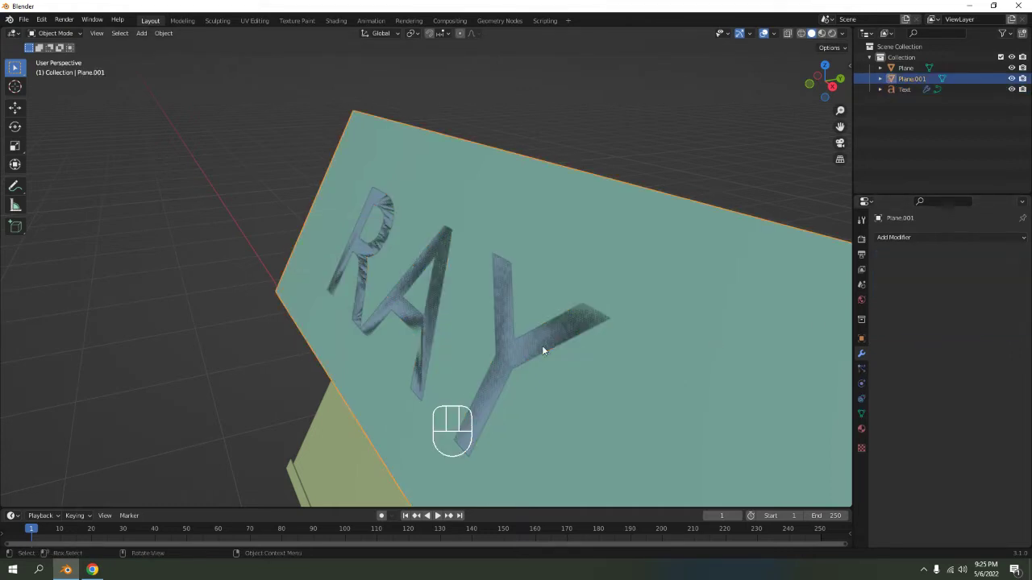
left_click(545, 349)
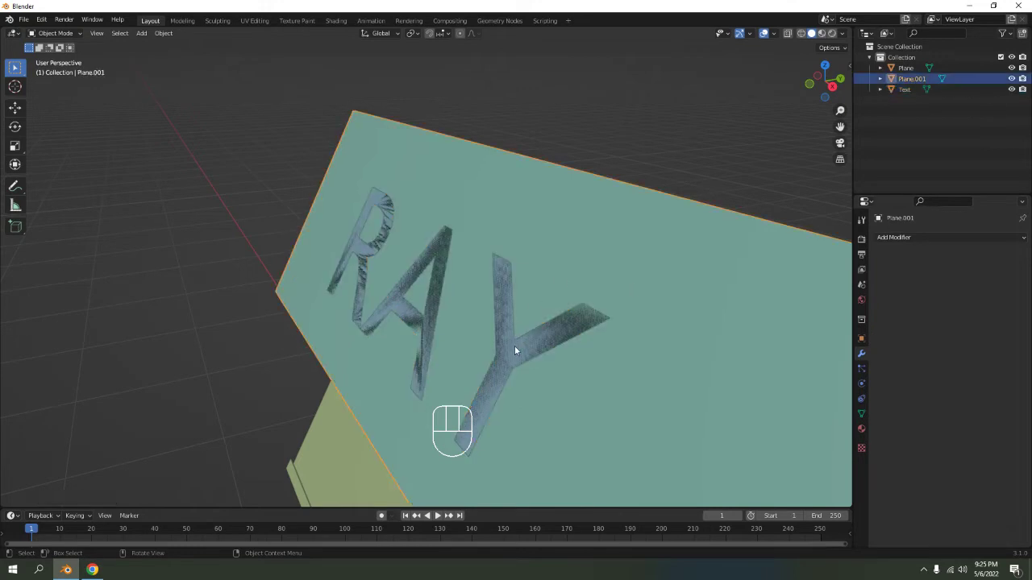
left_click(519, 350)
Step: Give the RAY letters a Solidify modifier with -0.01 m thickness
left_click_drag(923, 259, 827, 421)
left_click(940, 291)
left_click(940, 291)
left_click_drag(520, 299, 515, 291)
left_click_drag(567, 302, 595, 311)
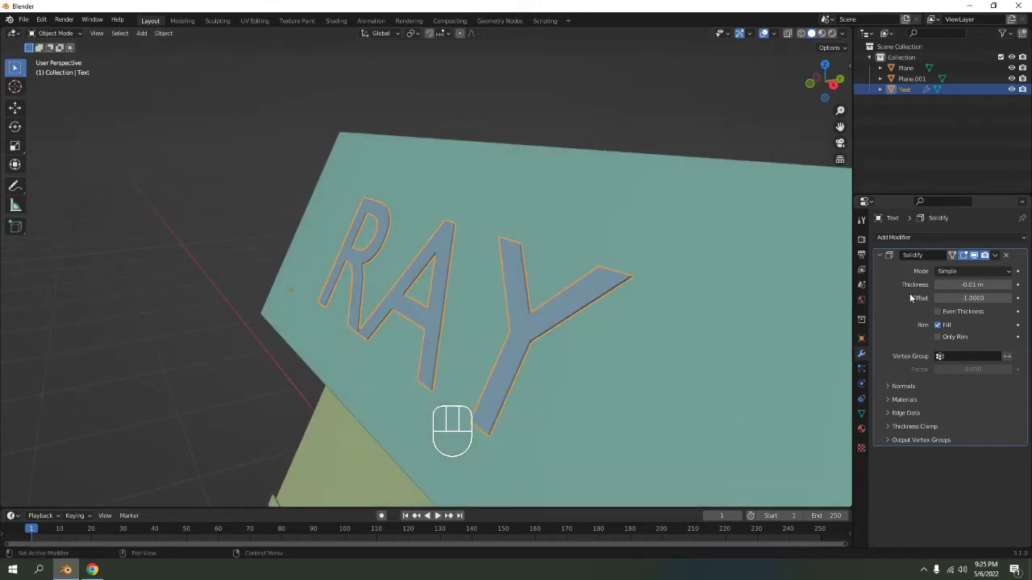
Step: Apply the Solidify modifier to bake the thin thickness into the RAY mesh
key("ctrl+a")
middle_click(575, 292)
middle_click(542, 299)
middle_click(521, 284)
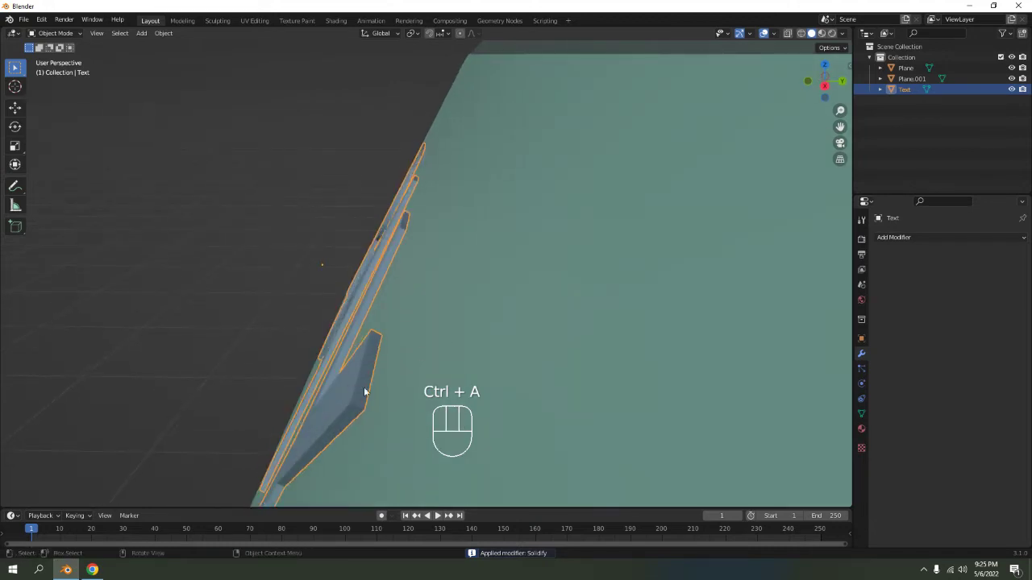
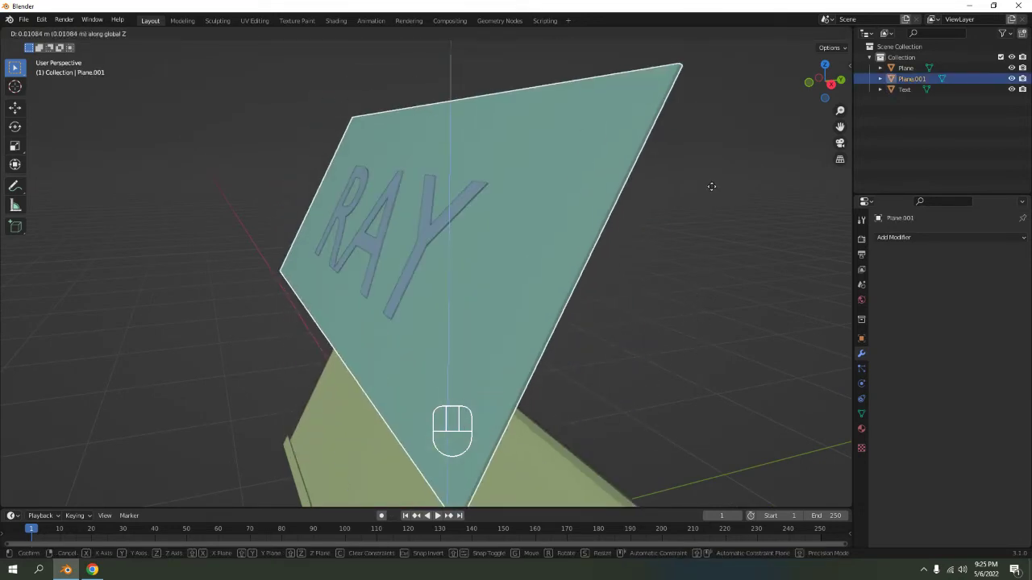
Step: Select the RAY letters and Plane.001 together with the panel as active object
right_click(698, 153)
left_click(751, 283)
left_click(751, 210)
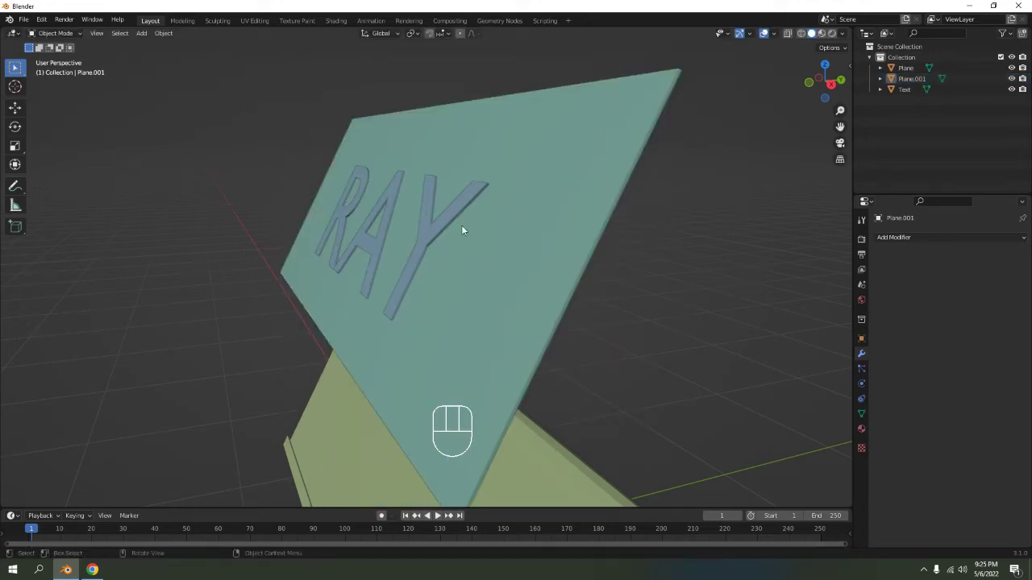
left_click_drag(465, 228, 457, 211)
left_click(465, 219)
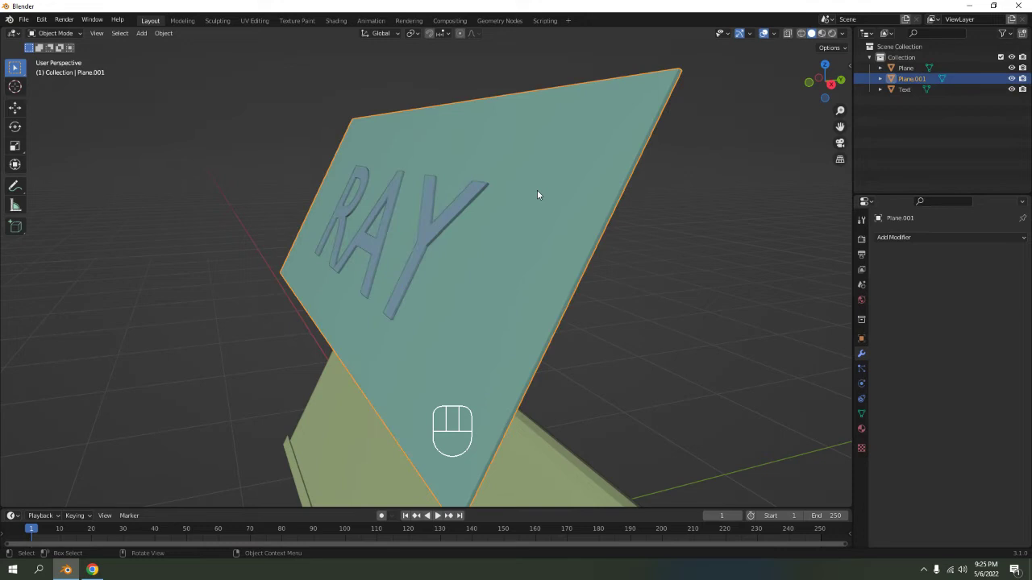
left_click(449, 220)
left_click(610, 162)
left_click(632, 156)
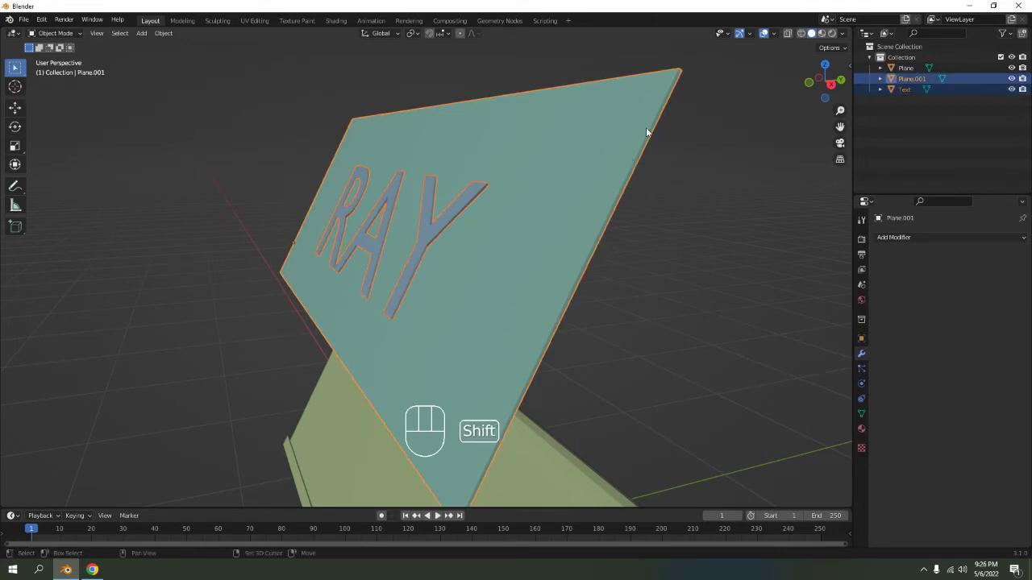
Step: Parent the RAY letters to Plane.001 via Object (Without Inverse), cancelling the stray move
key("ctrl+p")
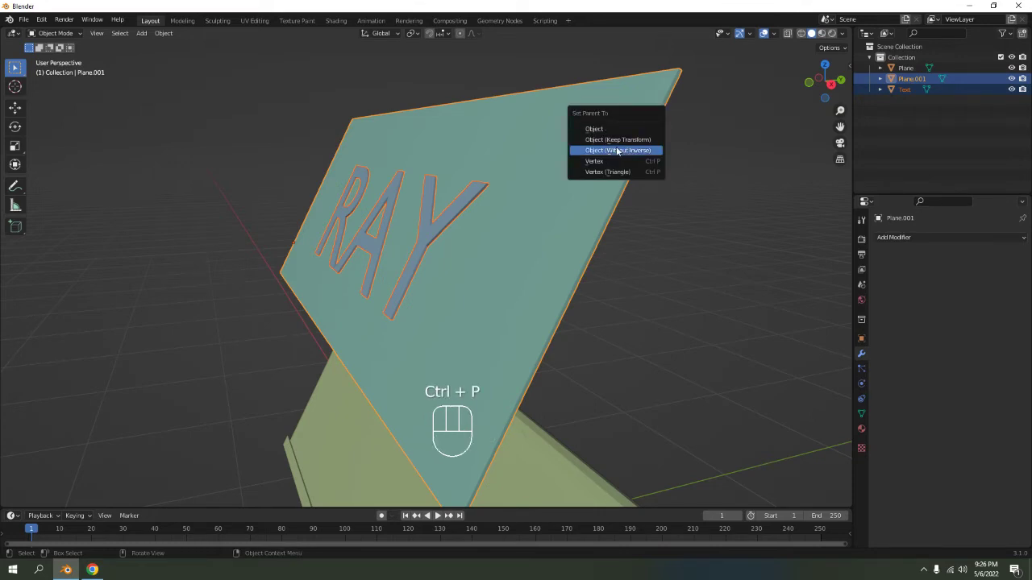
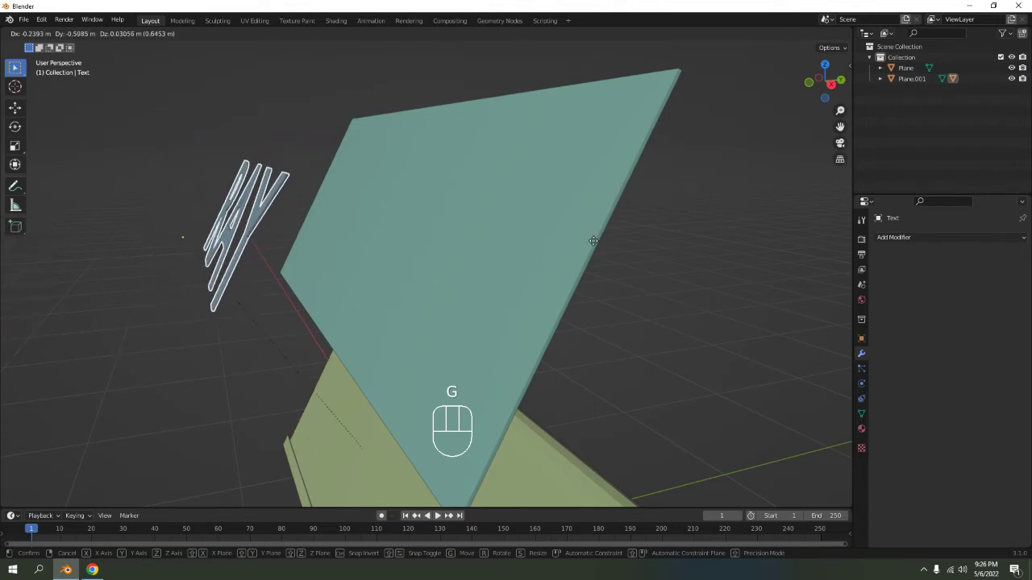
right_click(597, 245)
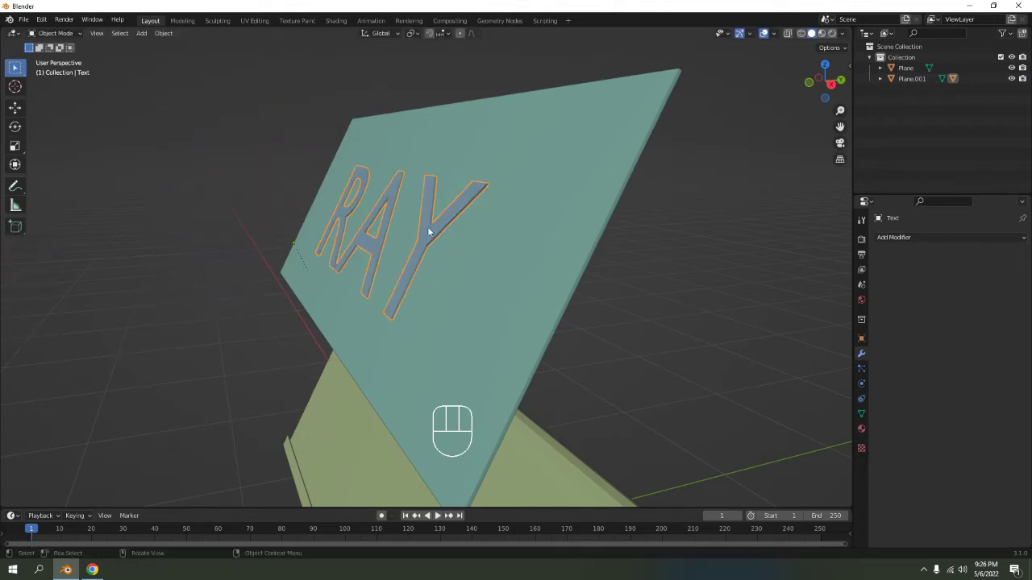
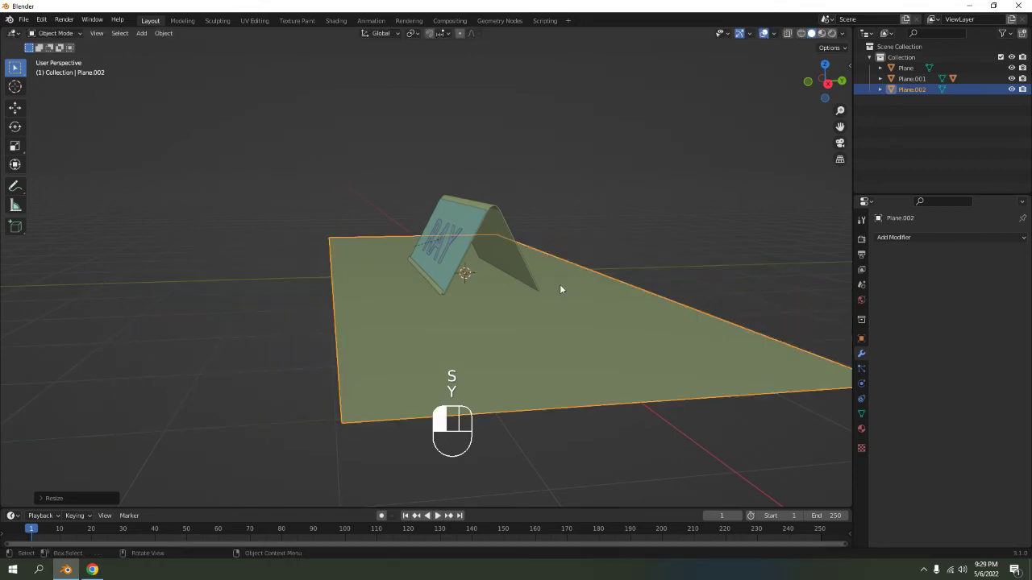
Step: Orbit the view to face the tent card on its floor
left_click_drag(592, 300, 637, 298)
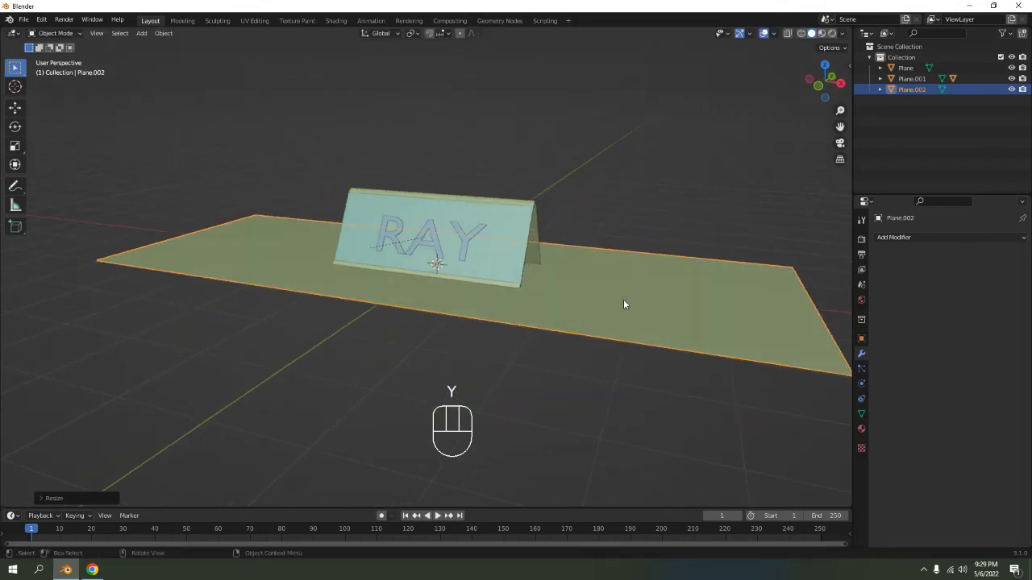
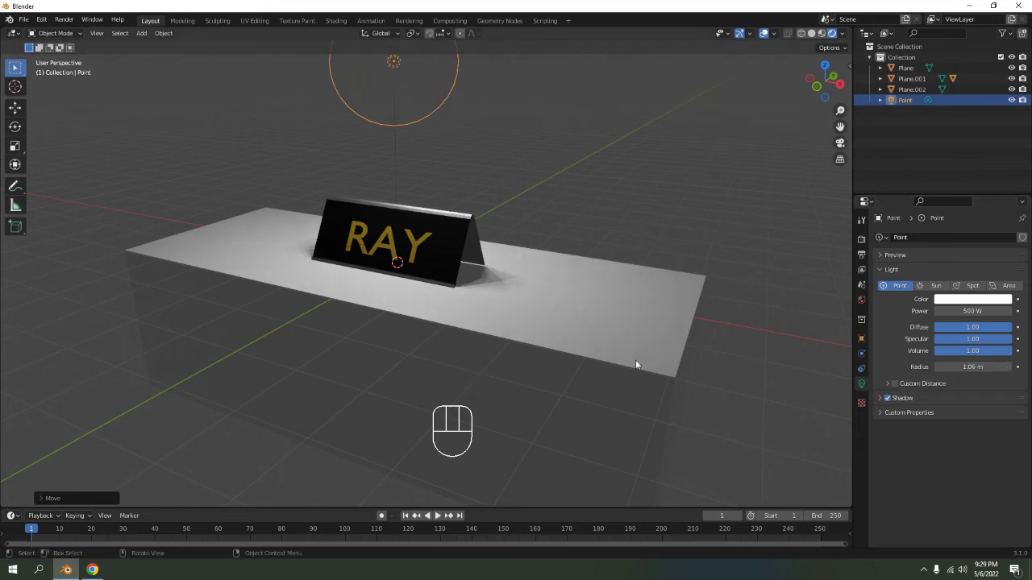
Step: Shift the 500 W point light along X above the tent card
key("g")
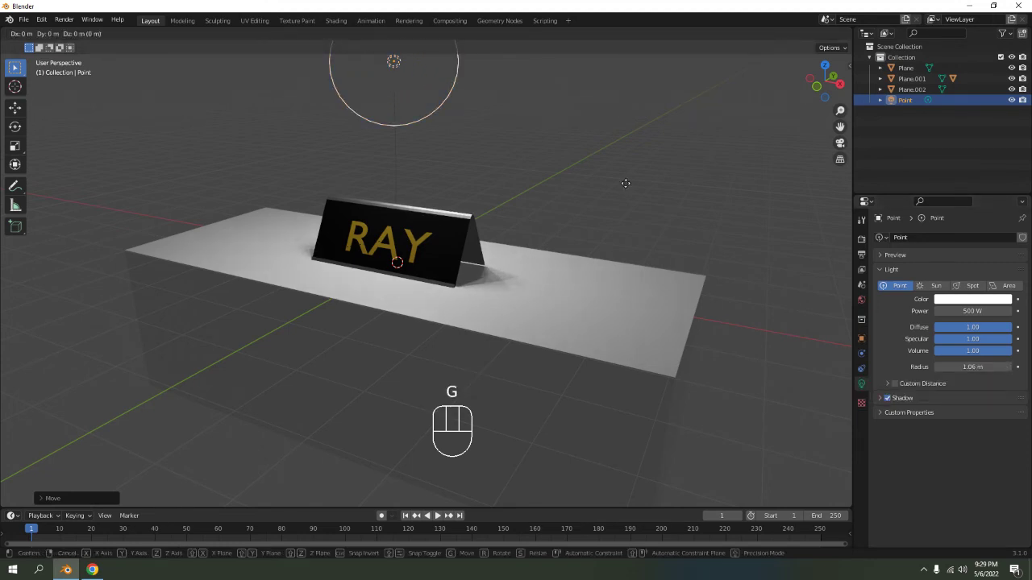
key("x")
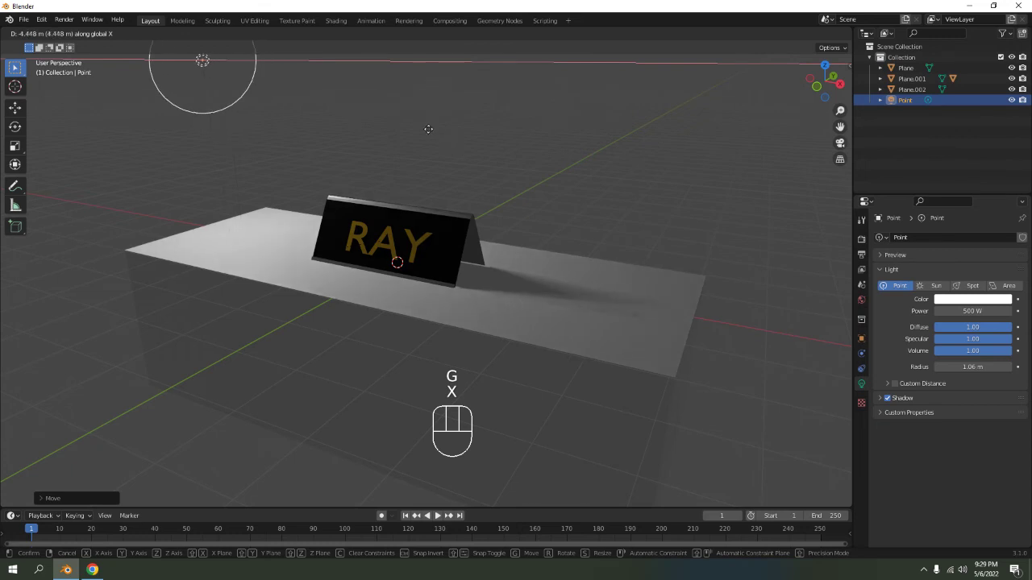
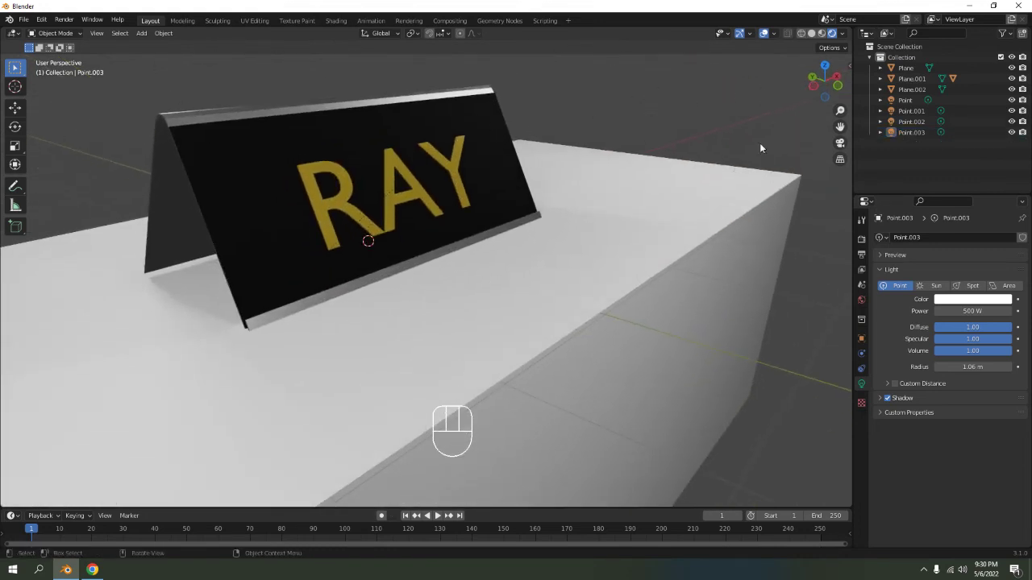
Step: Switch the render engine to Cycles with a live rendered viewport preview
left_click_drag(643, 225, 648, 231)
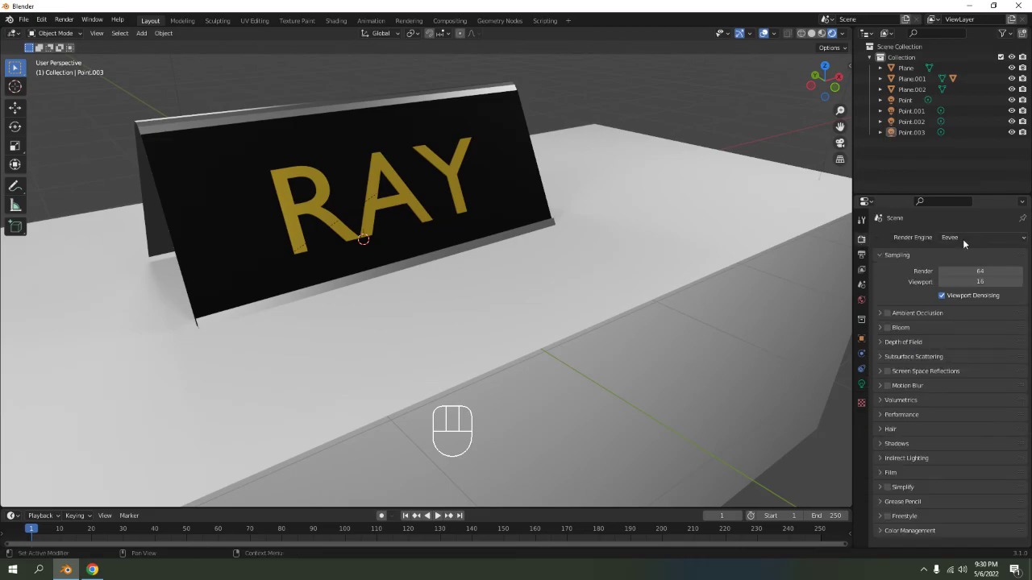
left_click_drag(971, 244, 967, 274)
left_click_drag(568, 177, 464, 182)
left_click_drag(444, 201, 441, 258)
left_click_drag(448, 256, 581, 253)
left_click_drag(572, 245, 590, 217)
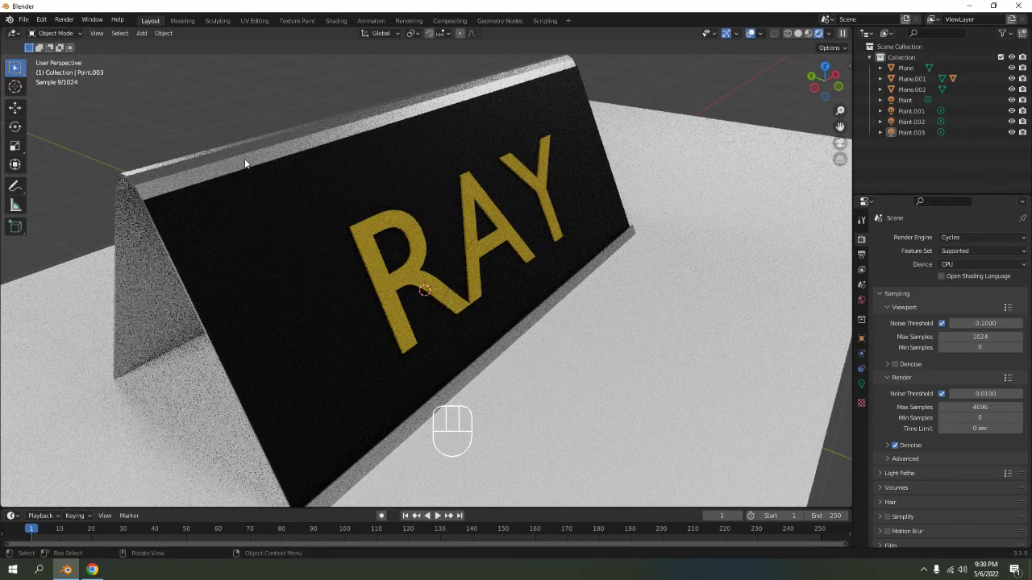
Step: Enable Auto Smooth at 30° in the tent card's normals settings
left_click(248, 162)
left_click_drag(239, 153, 215, 113)
left_click(214, 102)
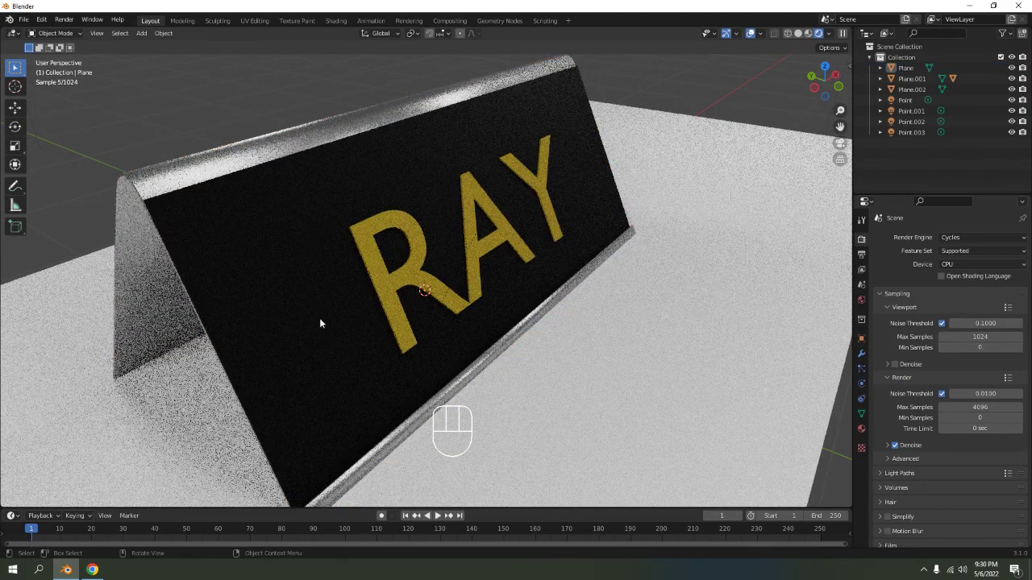
left_click(267, 138)
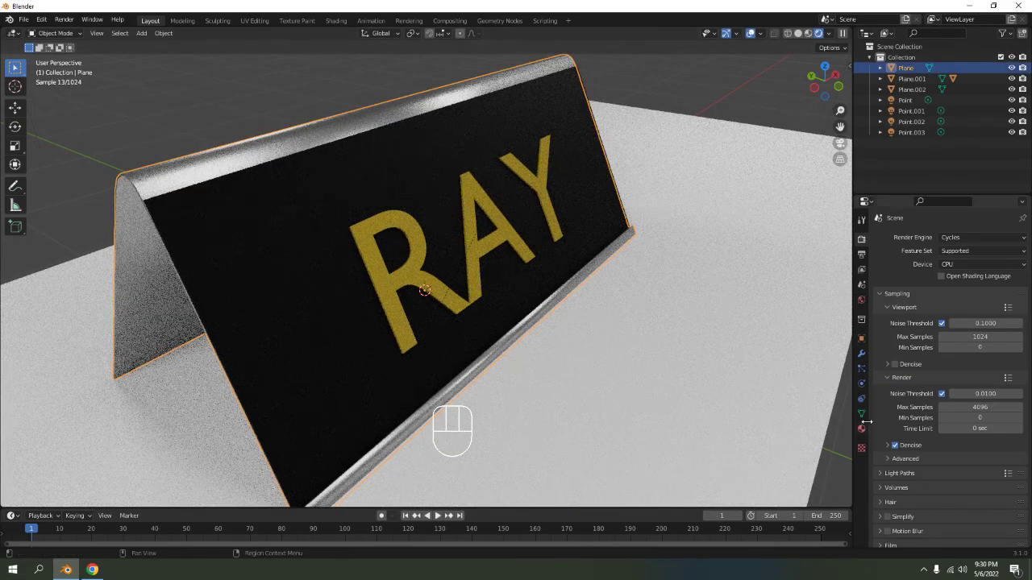
left_click(864, 416)
left_click(912, 452)
left_click(940, 461)
left_click(260, 93)
left_click_drag(573, 250, 440, 229)
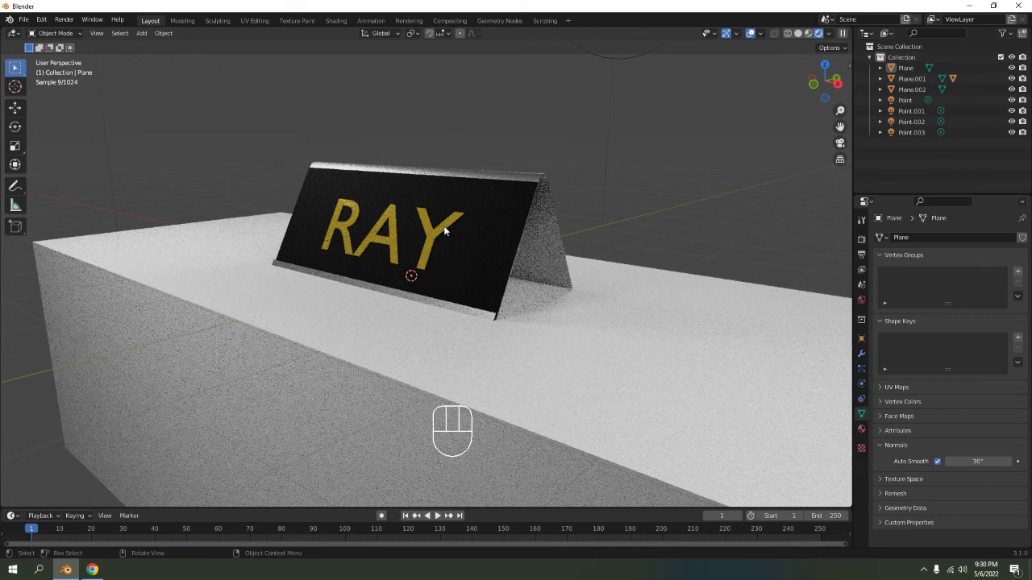